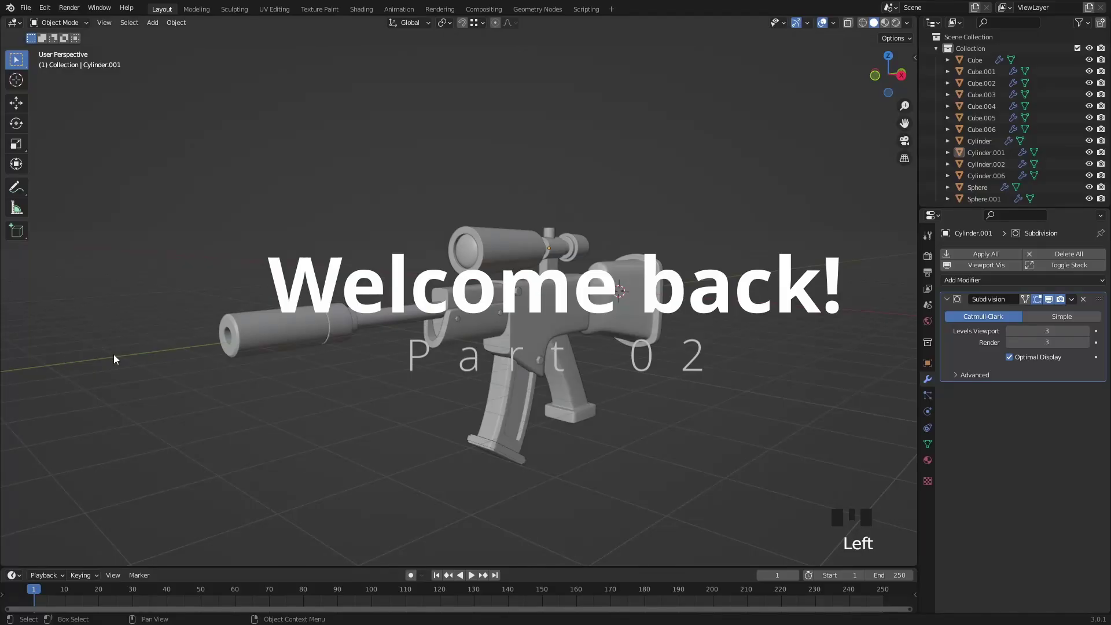
Switch the viewport to Rendered shading and go to the Render Properties.
left_click(164, 264)
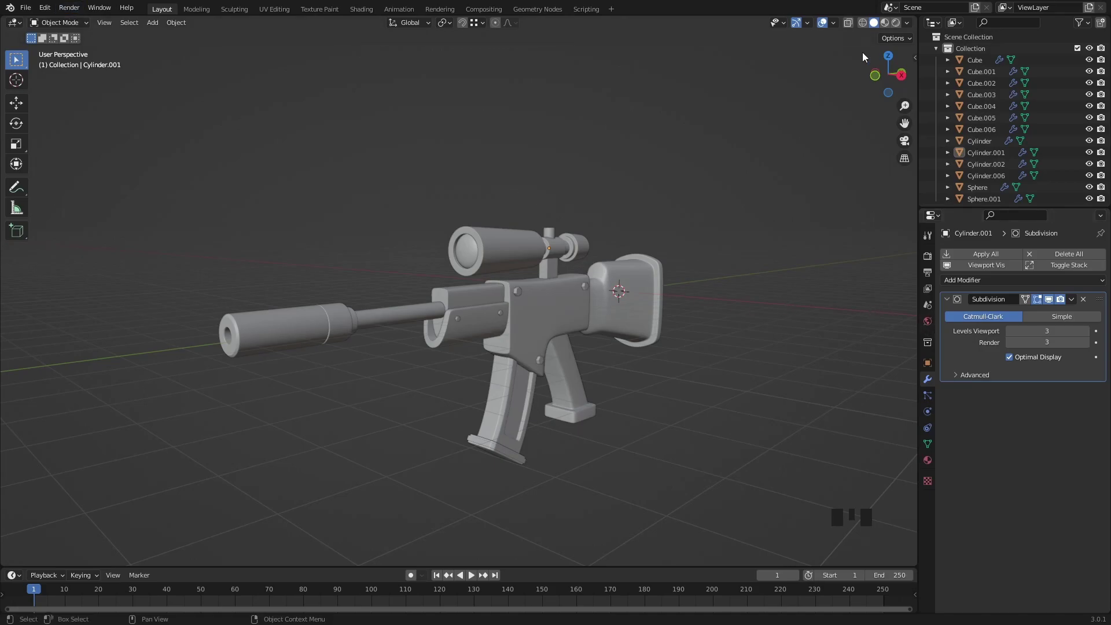
left_click(901, 28)
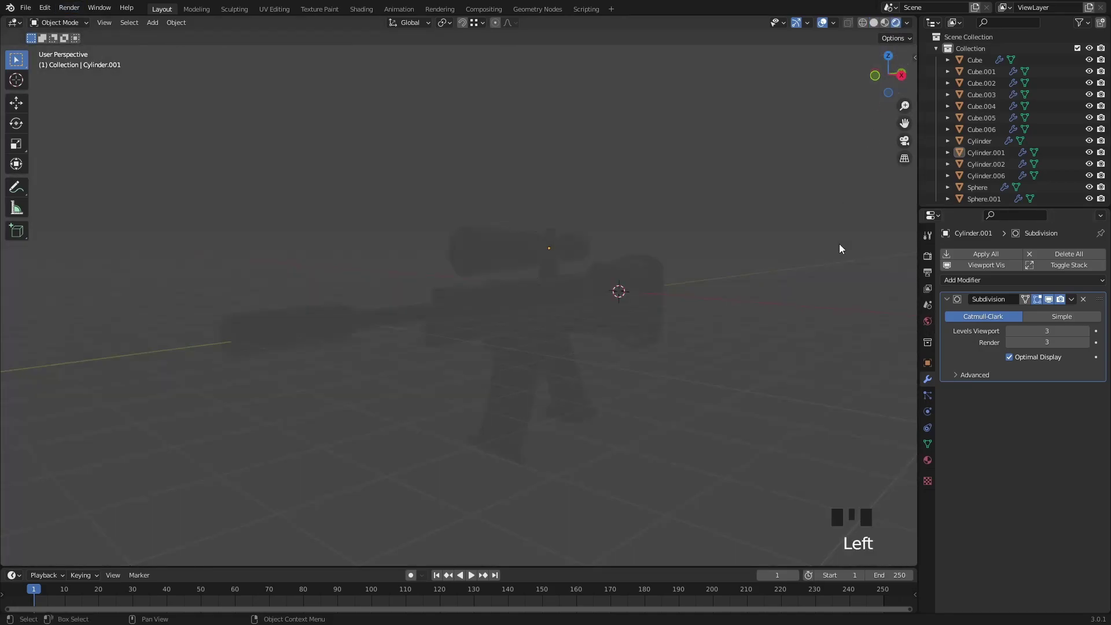
left_click(932, 259)
left_click(963, 341)
double_click(962, 341)
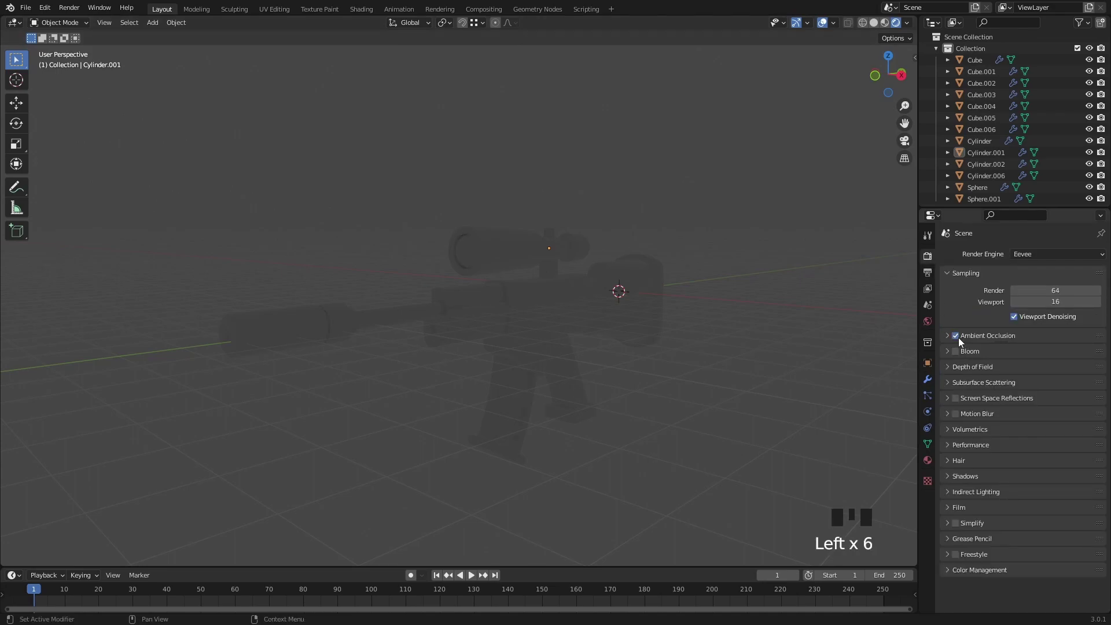
left_click(961, 401)
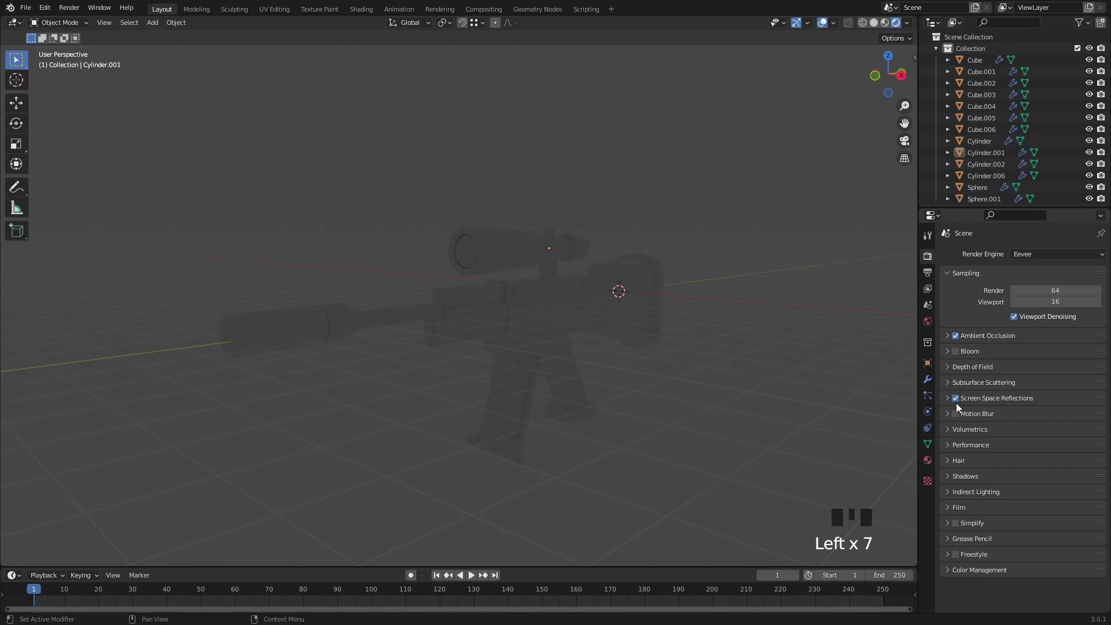
Load sunflowers_4k.exr as the World environment texture and return to Render Properties.
left_click(931, 326)
left_click_drag(1016, 337, 789, 387)
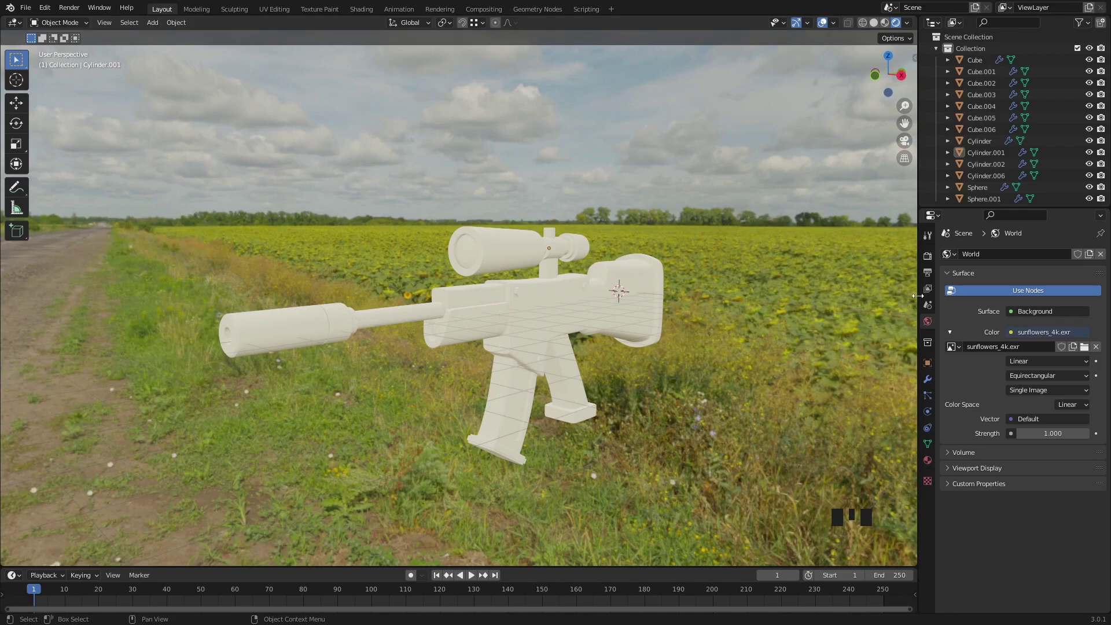
left_click(929, 258)
scroll("down", 3)
left_click(951, 512)
scroll("down", 3)
Enable Film > Transparent, then in Shading give the scope a new material to rename Base.
left_click(1011, 530)
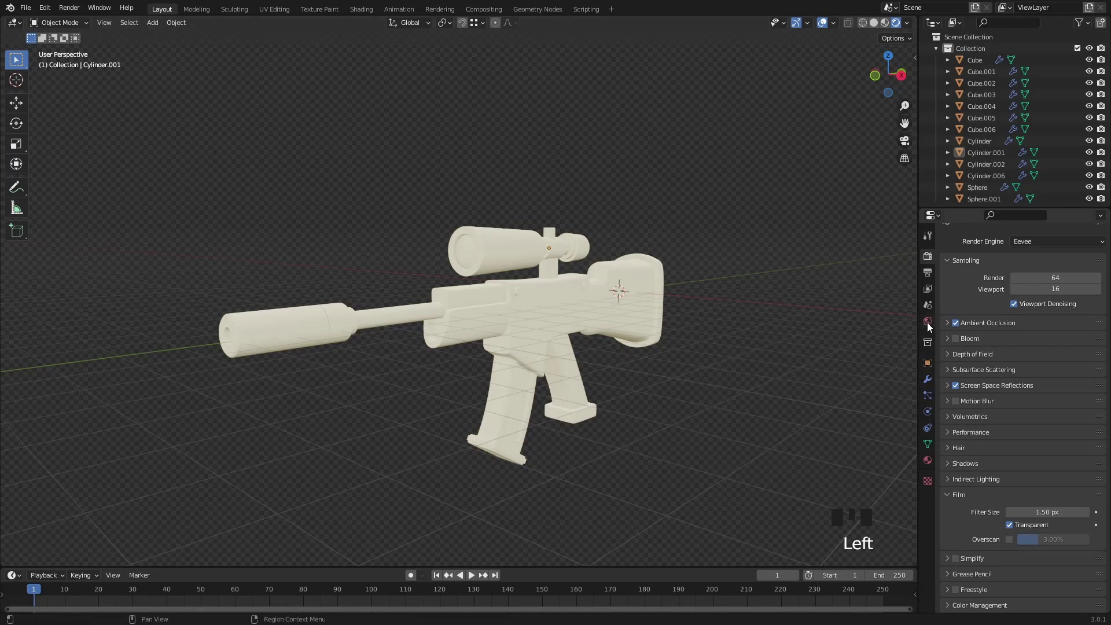
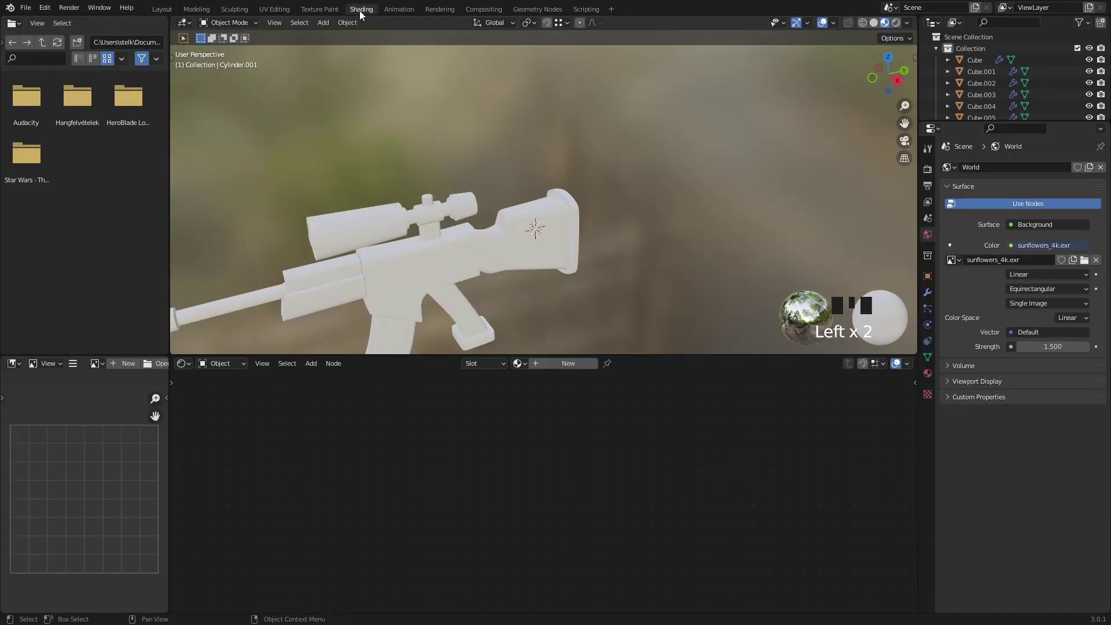
left_click_drag(439, 329, 901, 30)
left_click(901, 30)
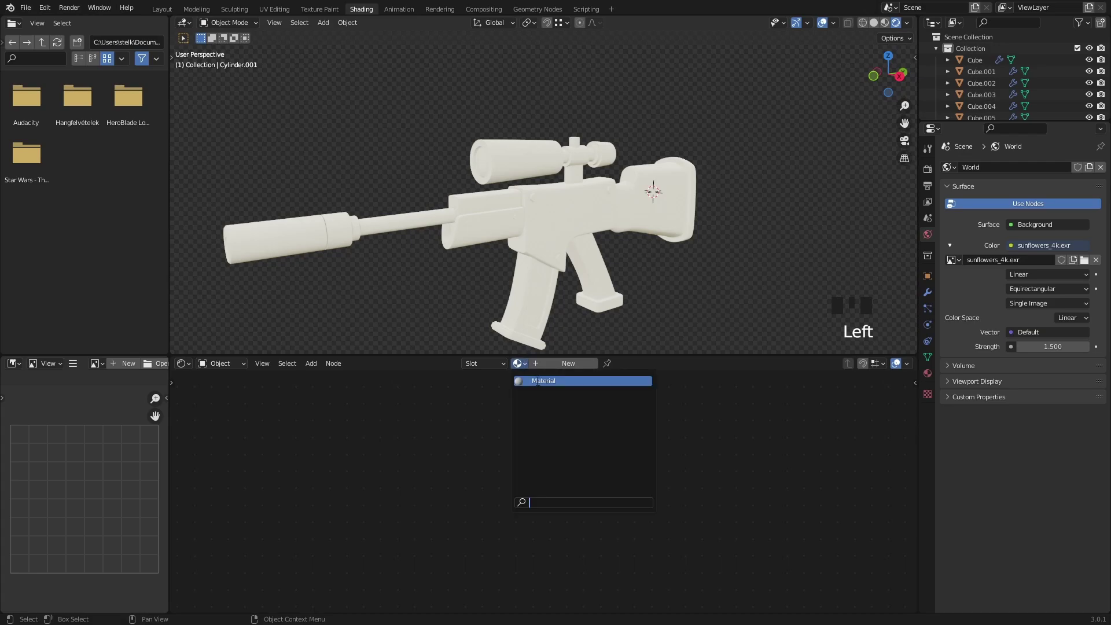
left_click_drag(543, 388, 542, 171)
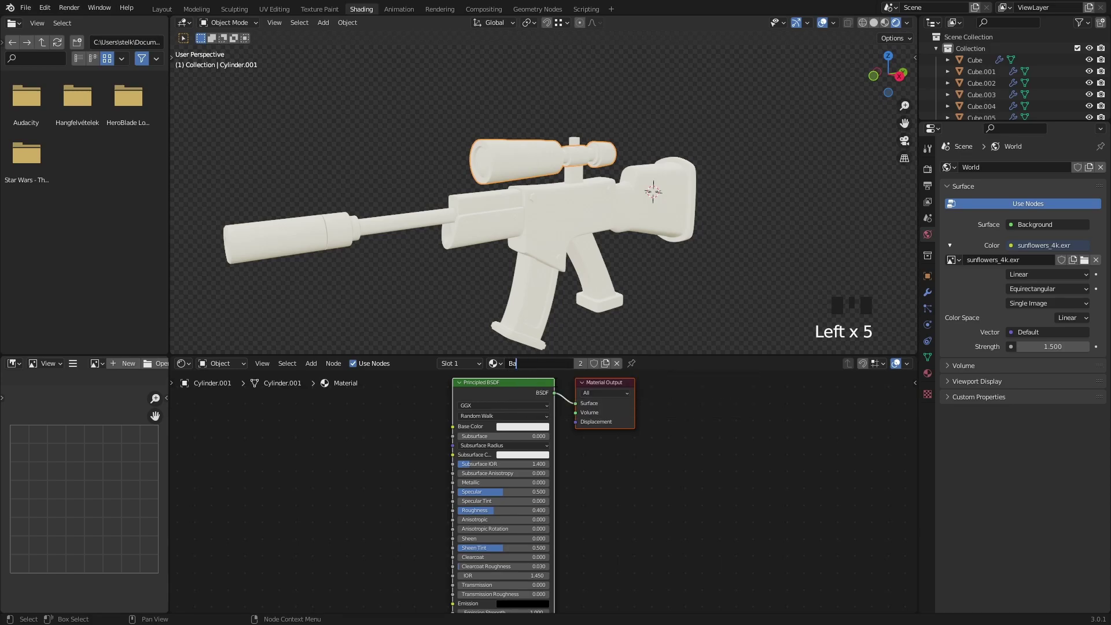
Select all rifle parts with the scope active and link the Base material via Ctrl+L.
left_click_drag(557, 386, 651, 268)
left_click_drag(651, 269, 685, 274)
key("a")
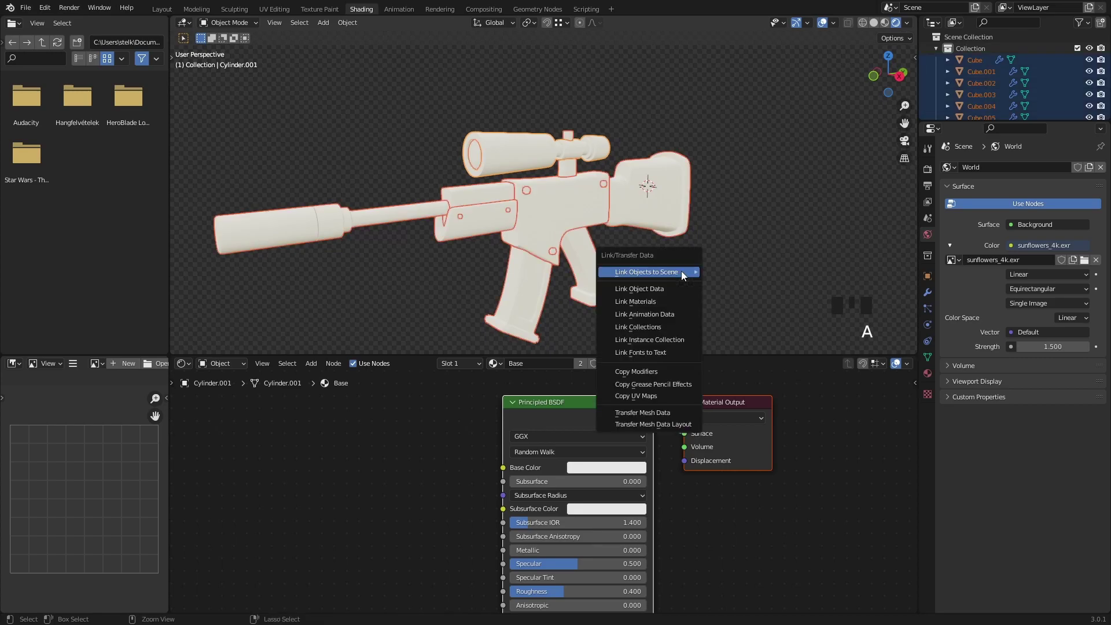
key("ctrl+l")
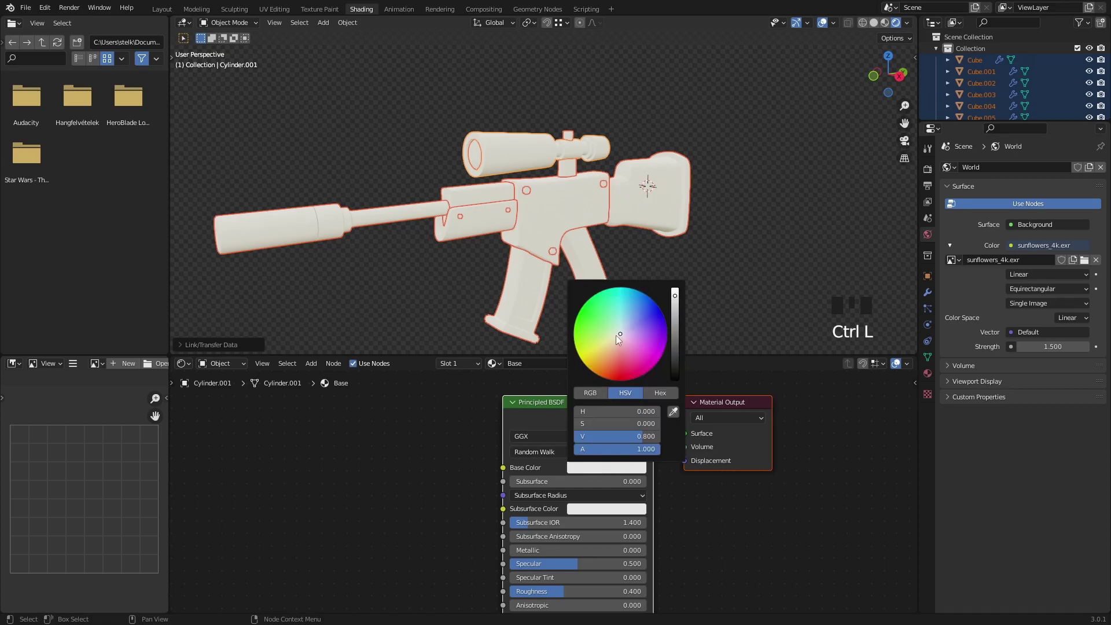
Set the Principled BSDF base colour of Base to a bright blue.
left_click(621, 342)
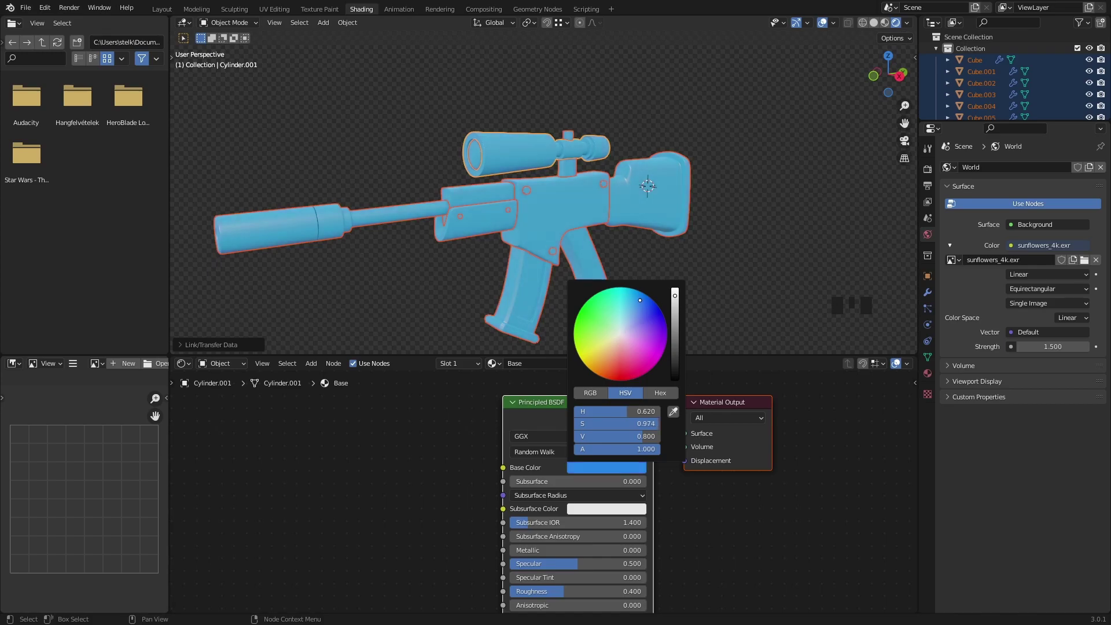
left_click(750, 294)
Add a Glossy BSDF above the Principled BSDF, connect it and darken its colour to near black.
left_click_drag(584, 270, 581, 499)
left_click_drag(581, 499, 672, 491)
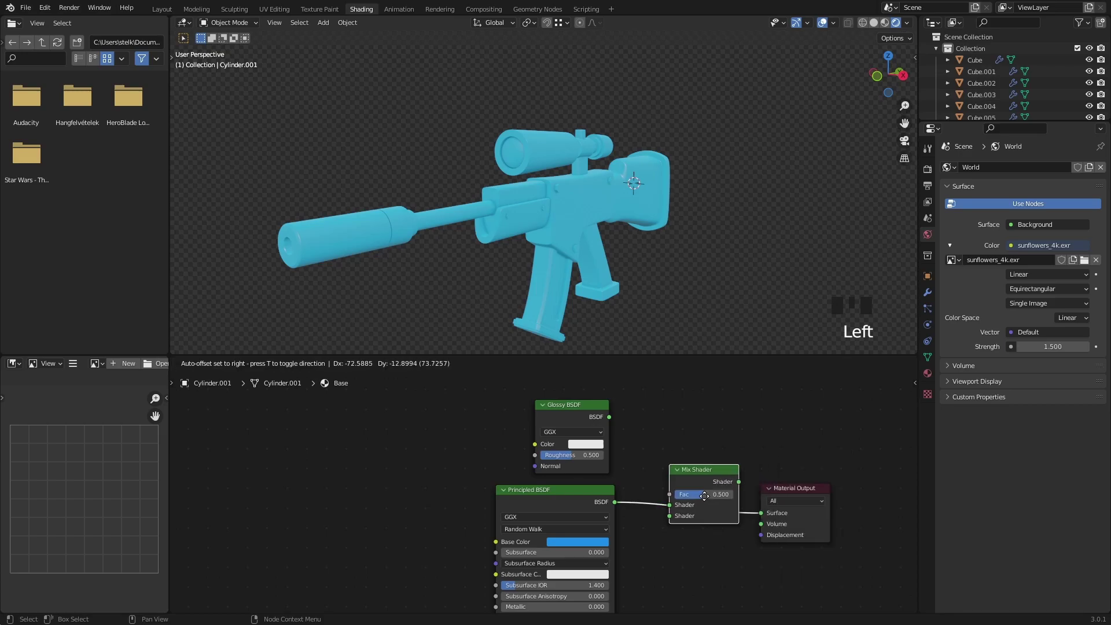
left_click_drag(610, 420, 662, 514)
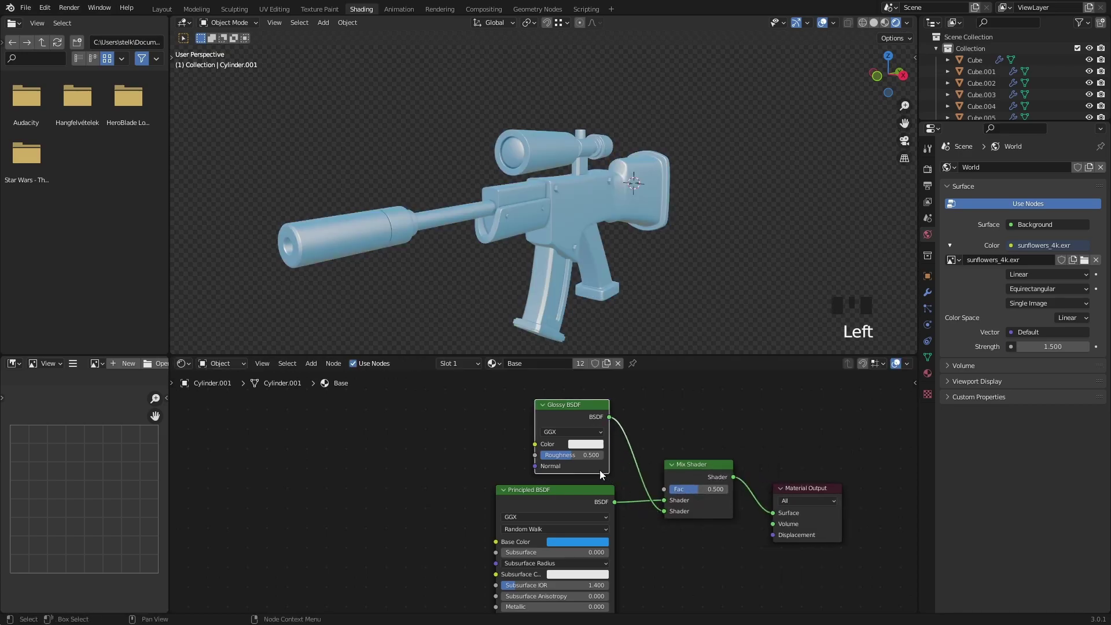
left_click(595, 363)
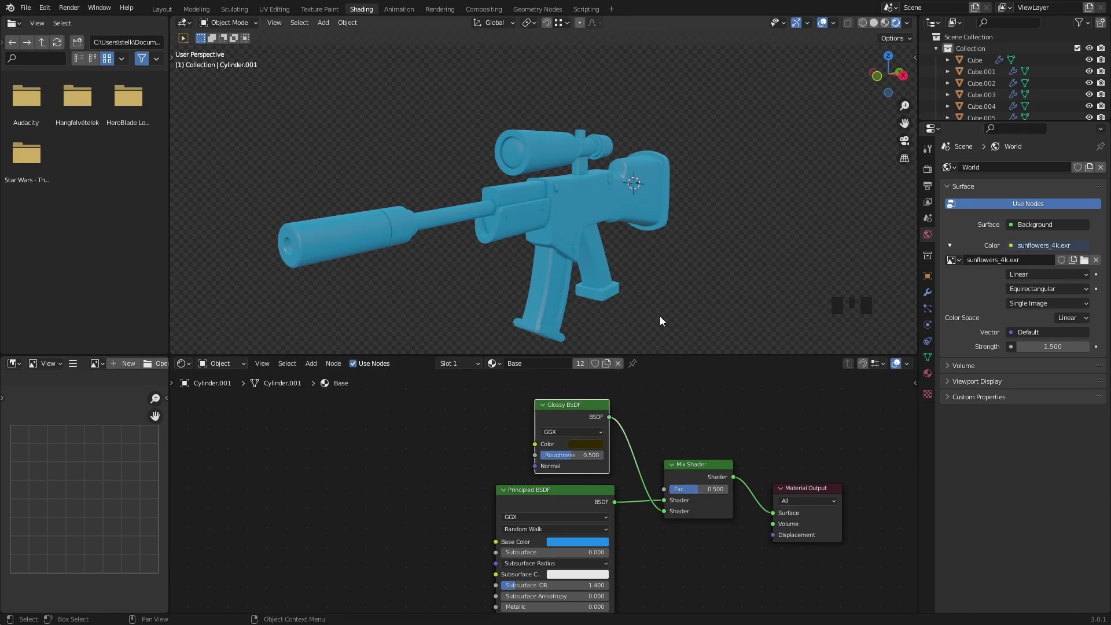
Orbit and zoom toward the rifle's side to reach the handguard piece.
left_click_drag(645, 284, 662, 291)
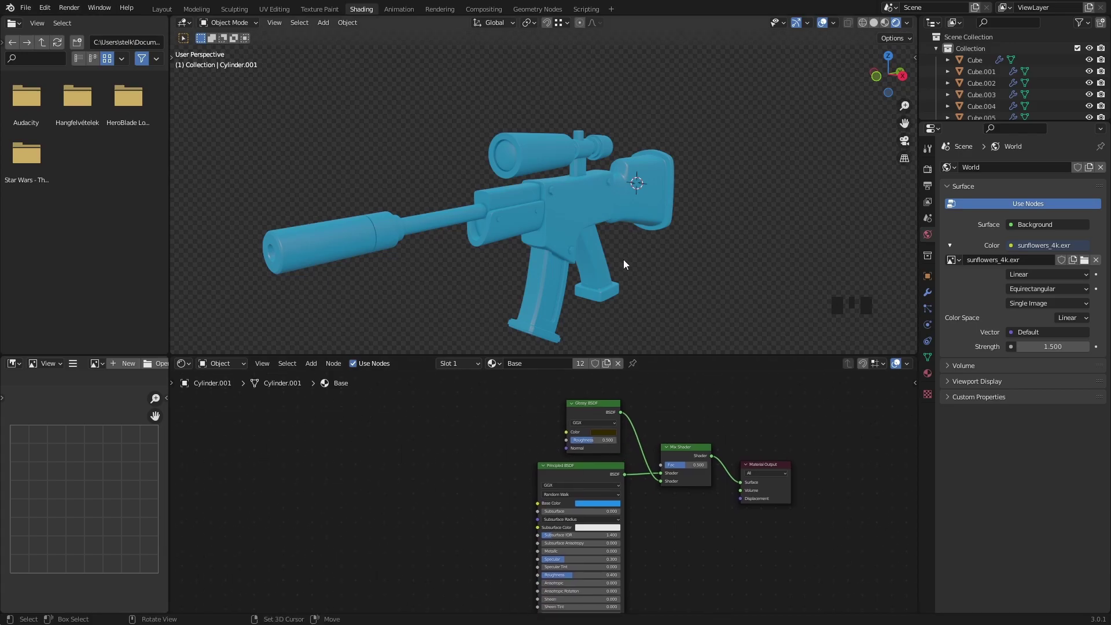
left_click_drag(626, 259, 483, 285)
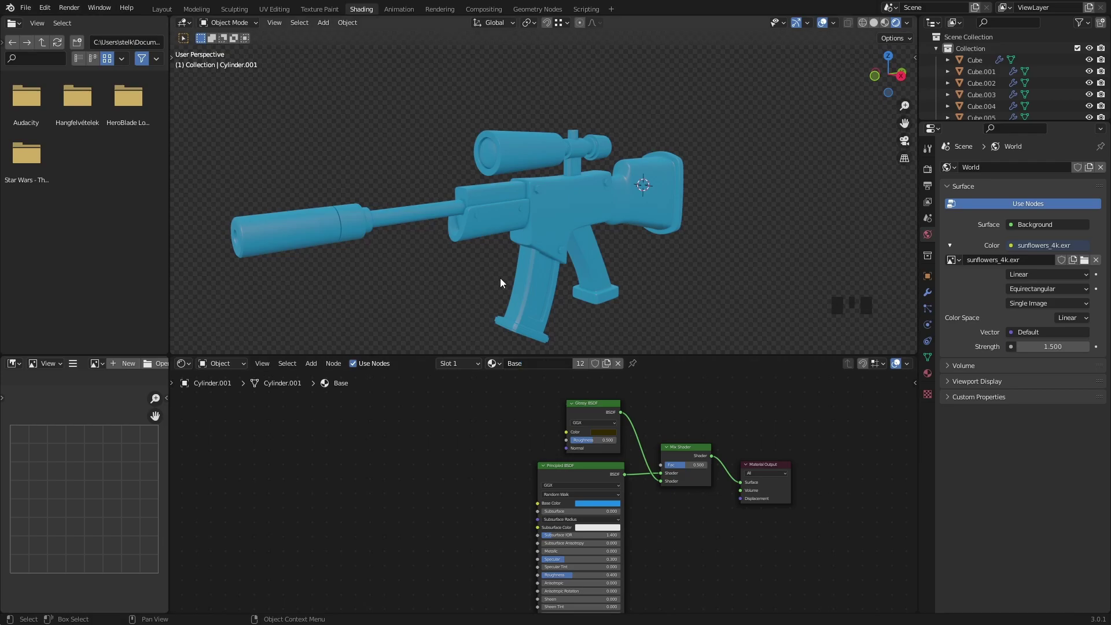
scroll("up", 3)
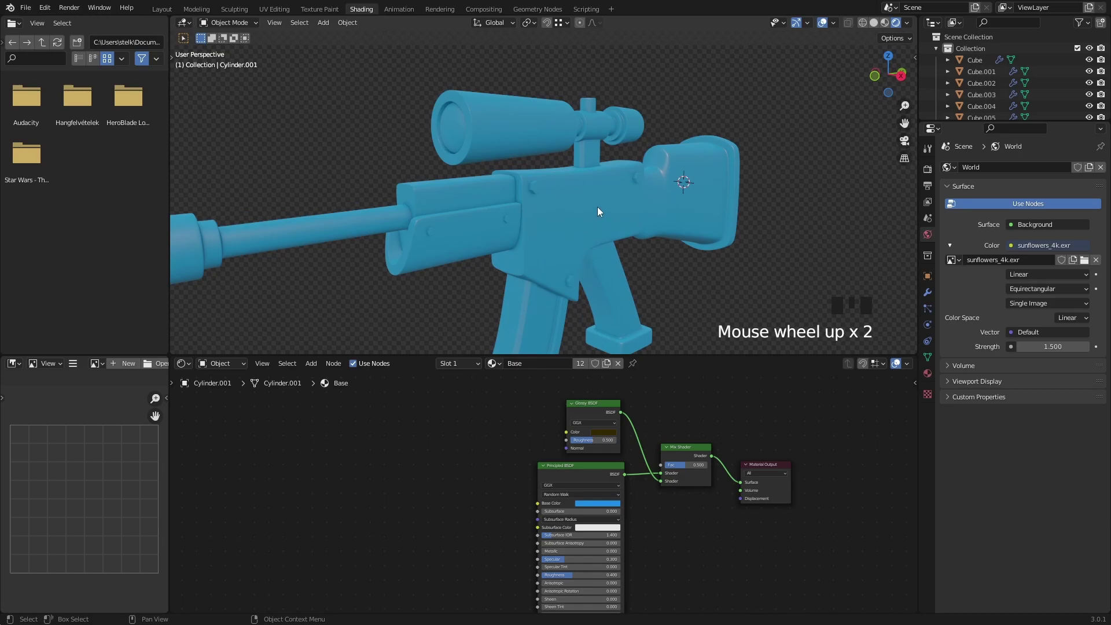
scroll("down", 3)
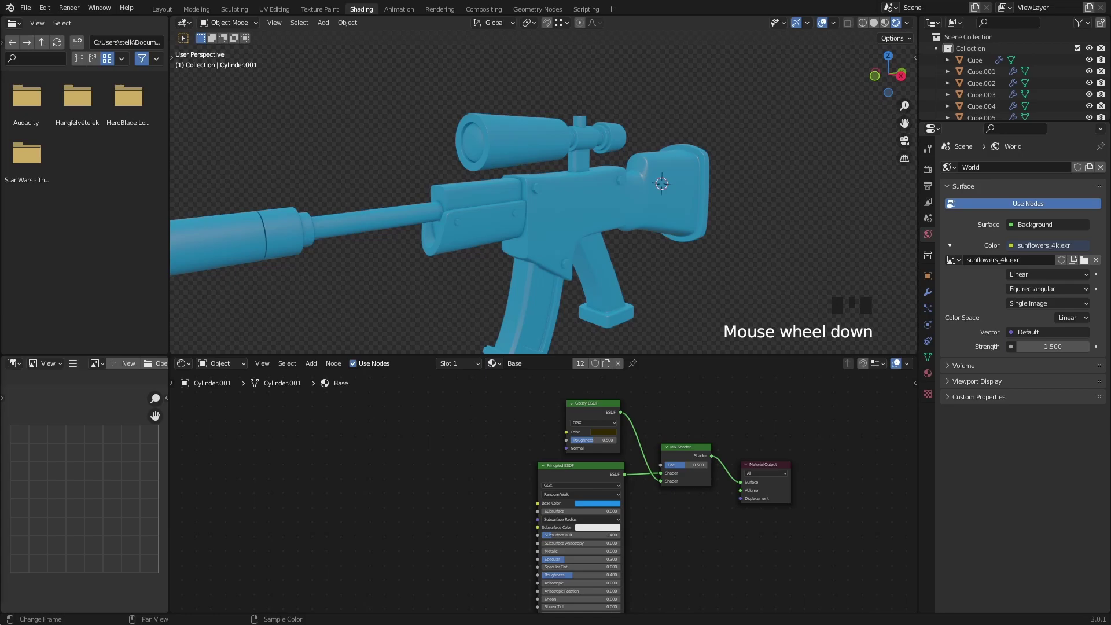
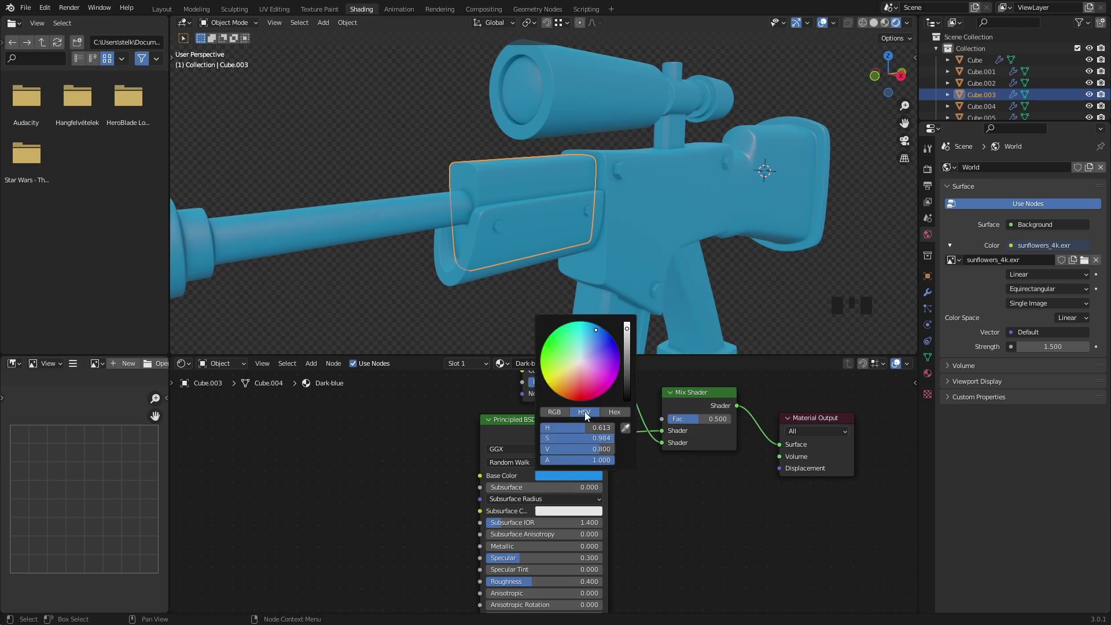
Select the handguard Cube.004 and frame it with the whole rifle in view.
left_click(632, 335)
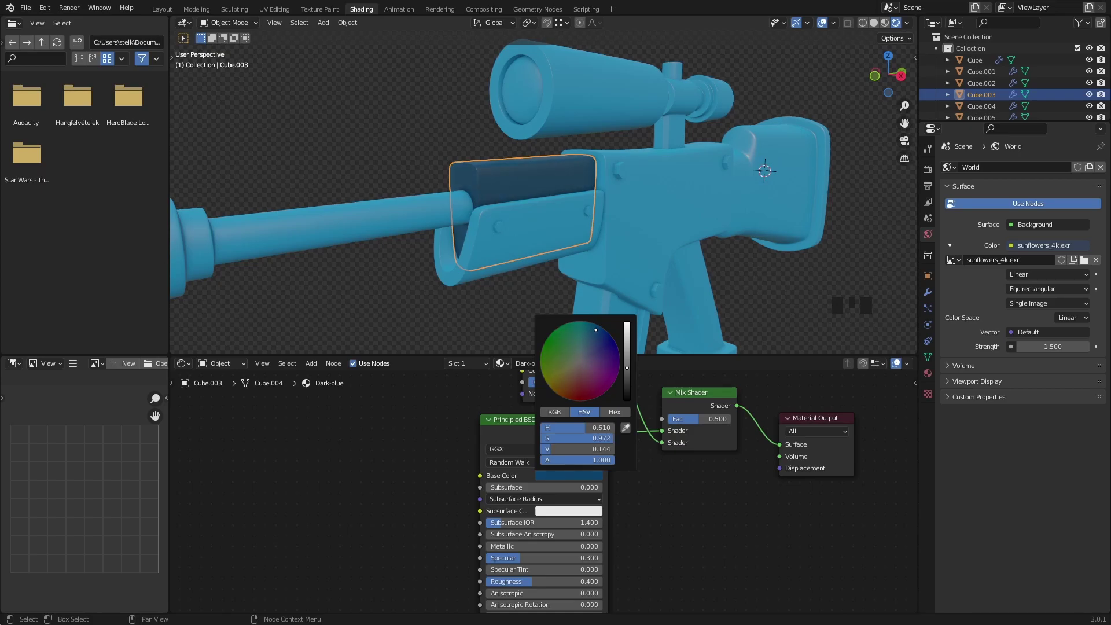
left_click(483, 316)
scroll("down", 3)
left_click_drag(578, 300, 585, 299)
left_click(540, 194)
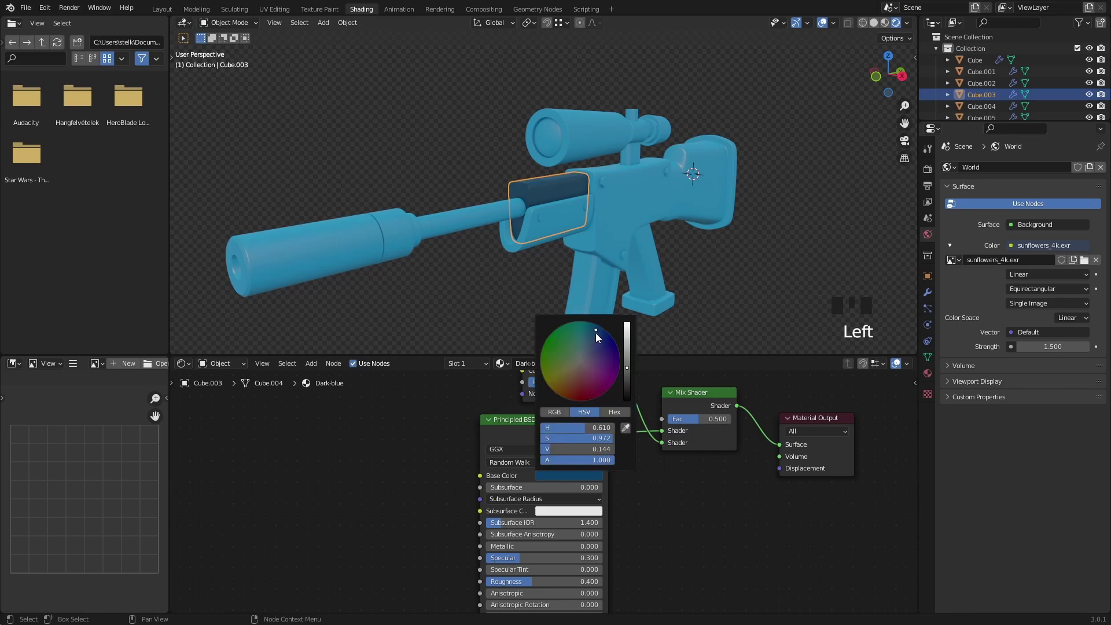
left_click(499, 362)
Make the handguard's material a single-user copy Base.001 and start renaming it.
left_click(506, 299)
scroll("up", 3)
left_click_drag(557, 295, 529, 295)
scroll("down", 3)
left_click(575, 231)
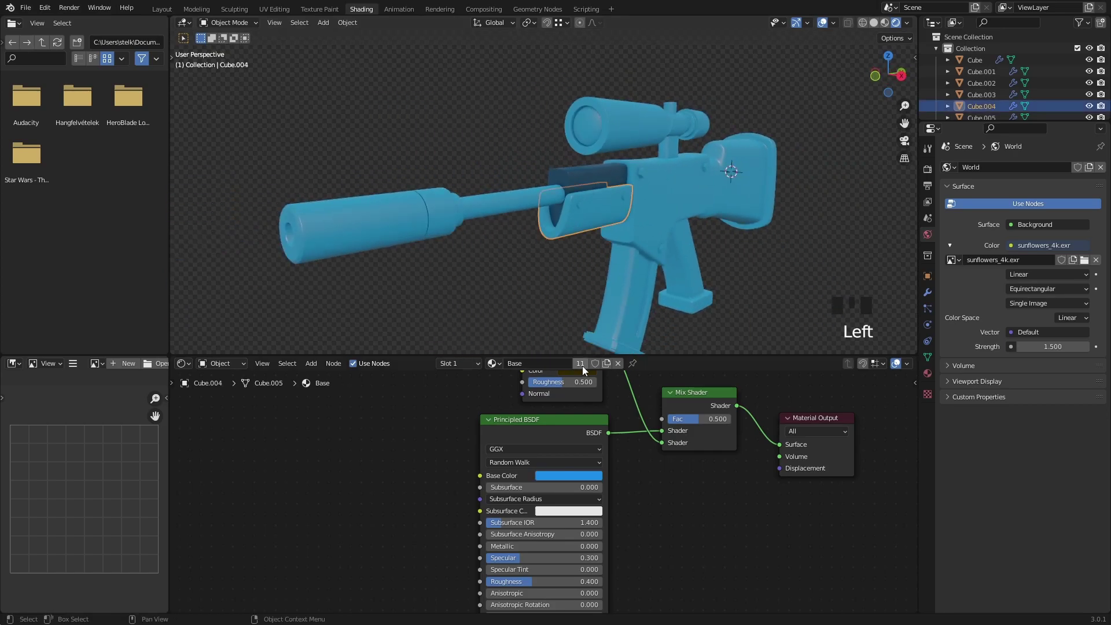
left_click_drag(610, 369, 552, 367)
Confirm the material name Yellow and move in closer to the handguard.
key("l")
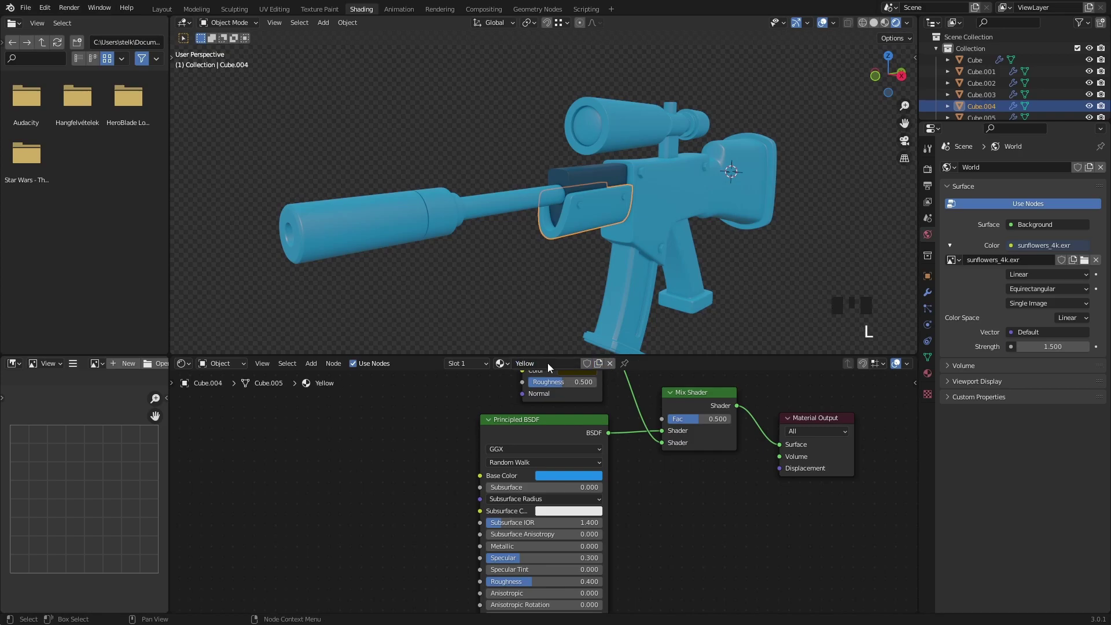
scroll("up", 3)
left_click_drag(621, 260, 564, 391)
Set the Yellow material's base colour to a golden orange-yellow.
left_click(564, 391)
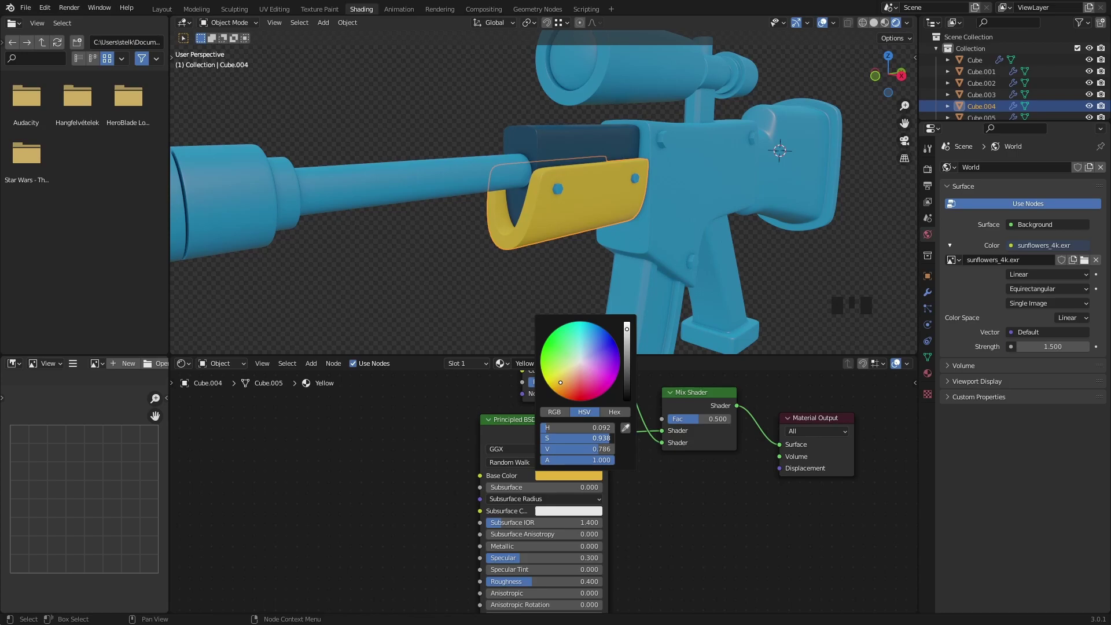
left_click(492, 293)
scroll("down", 3)
left_click_drag(610, 292, 440, 225)
Give the barrel and silencer a new Metal material, near-white and Metallic 1.0.
left_click(440, 225)
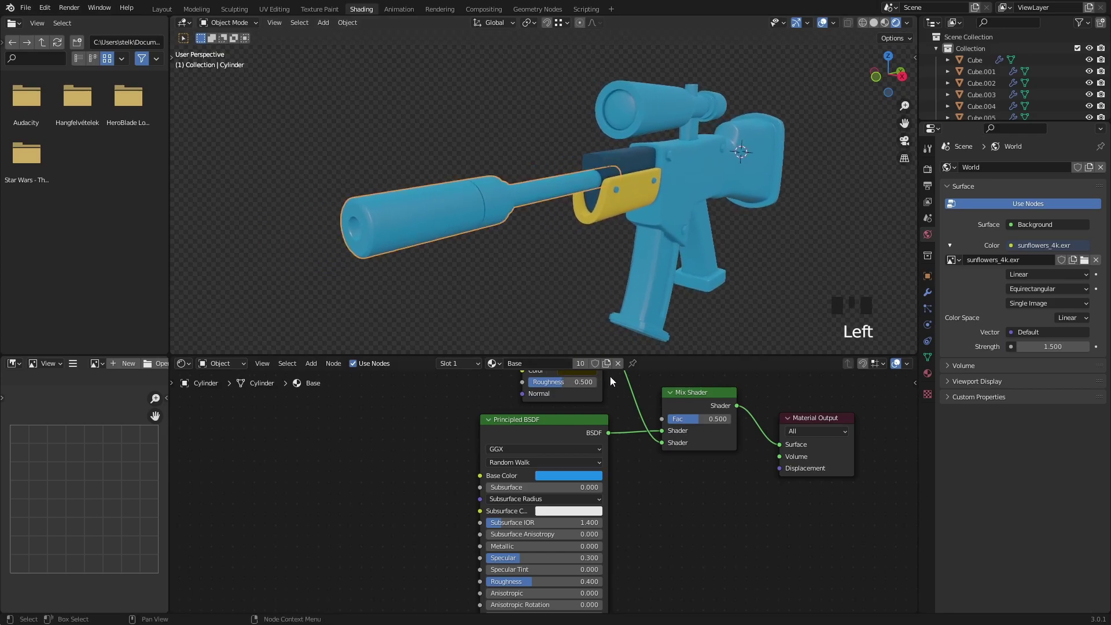
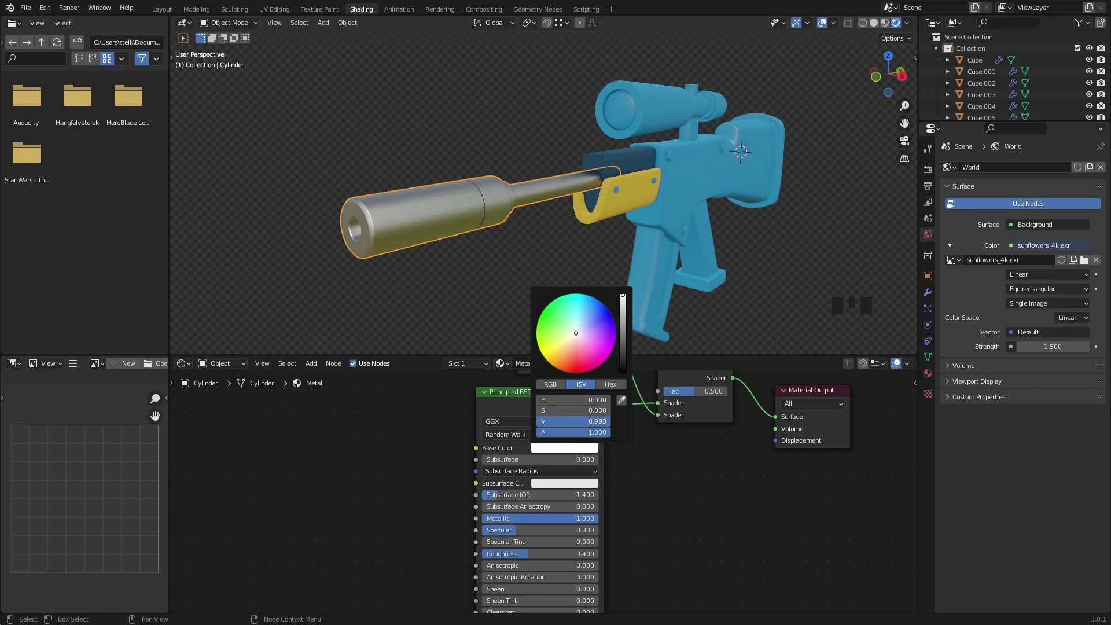
left_click(496, 292)
scroll("down", 3)
left_click_drag(576, 273, 521, 263)
scroll("up", 3)
Add a Dark-blue material slot to the barrel and enter Edit Mode on its rings.
left_click(494, 235)
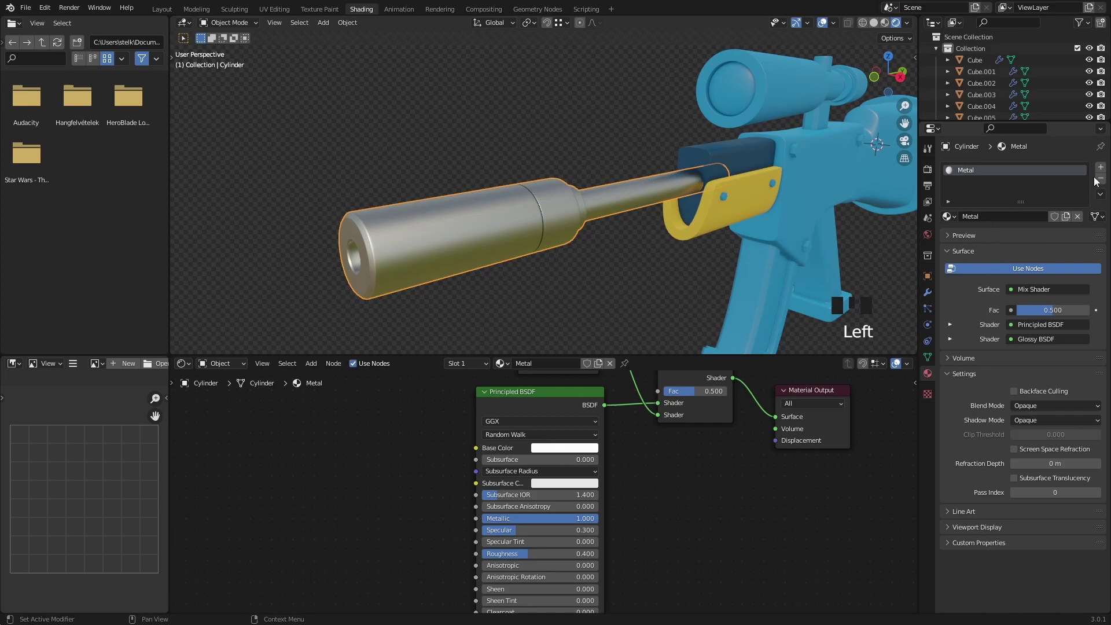
left_click_drag(1106, 169, 986, 270)
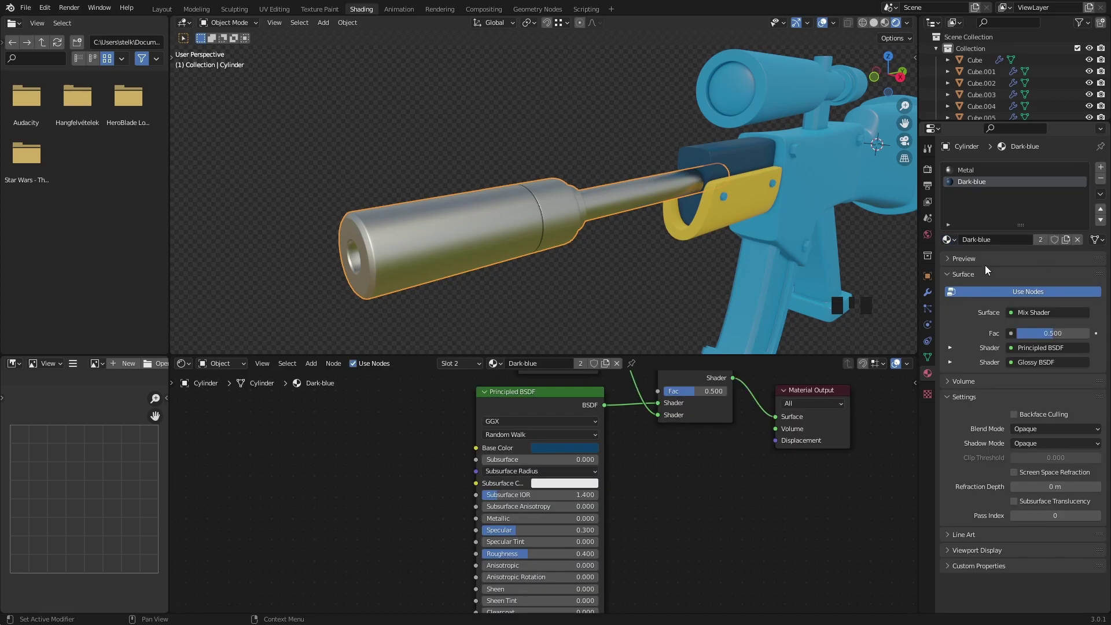
left_click_drag(489, 237, 500, 235)
scroll("up", 3)
key("Tab")
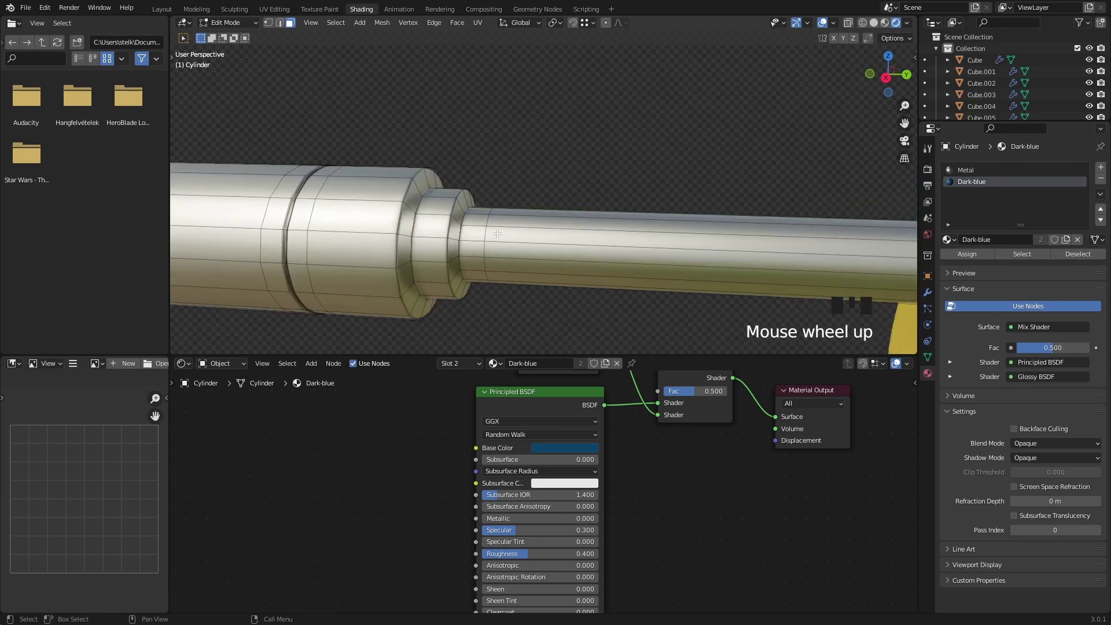
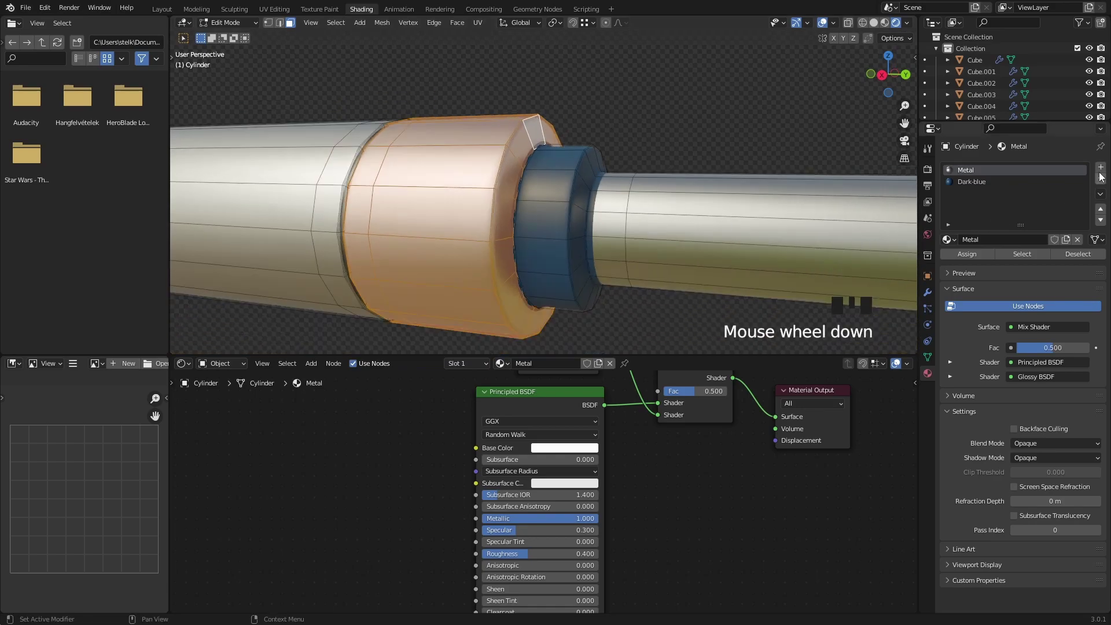
Add a Yellow slot and assign the selected silencer ring faces to it.
left_click_drag(1108, 168, 699, 130)
key("Tab")
left_click(681, 131)
scroll("down", 3)
left_click_drag(629, 224, 713, 227)
scroll("down", 3)
left_click_drag(745, 251, 538, 232)
scroll("up", 3)
Select the magazine Cube.002 and switch its material to Dark-blue.
left_click(619, 259)
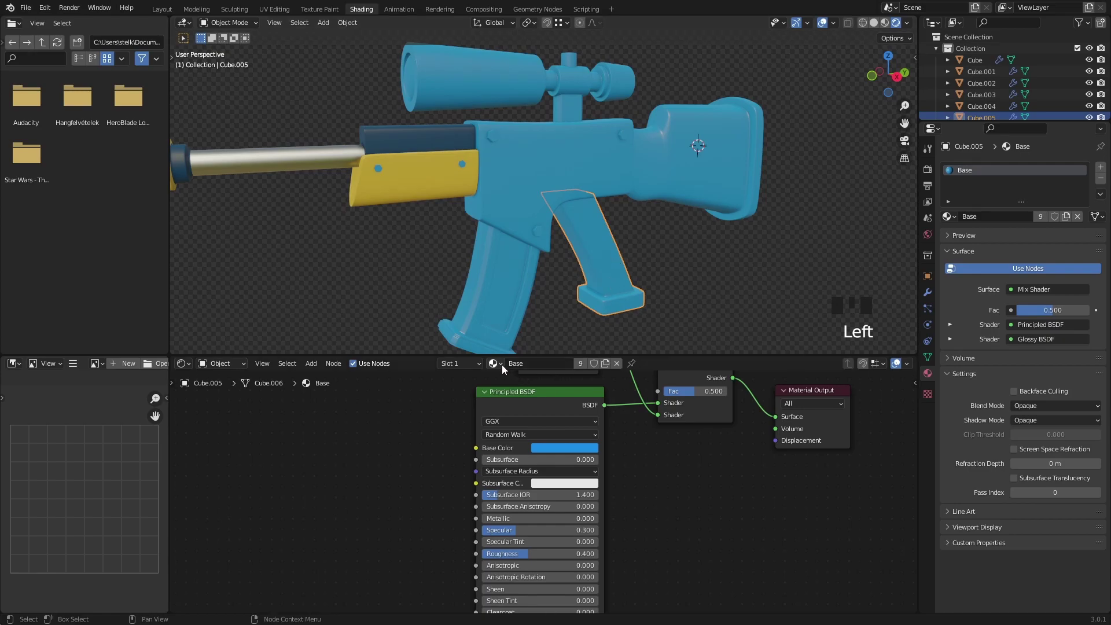
left_click_drag(536, 397, 556, 315)
left_click_drag(556, 315, 542, 292)
left_click(541, 291)
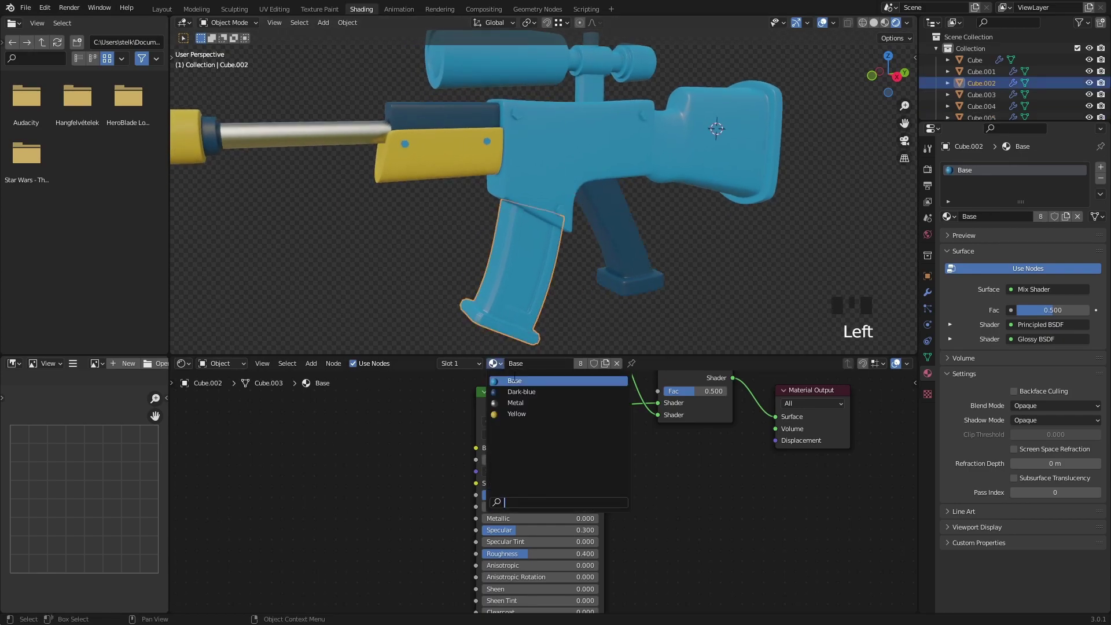
left_click_drag(534, 396, 562, 325)
scroll("down", 3)
left_click_drag(579, 302, 535, 248)
left_click(534, 249)
Edit the magazine's mesh to pick faces for the Yellow slot, then return to Object Mode.
key("KP_Decimal")
left_click_drag(596, 290, 559, 290)
scroll("up", 3)
left_click_drag(527, 293, 553, 216)
key("Tab")
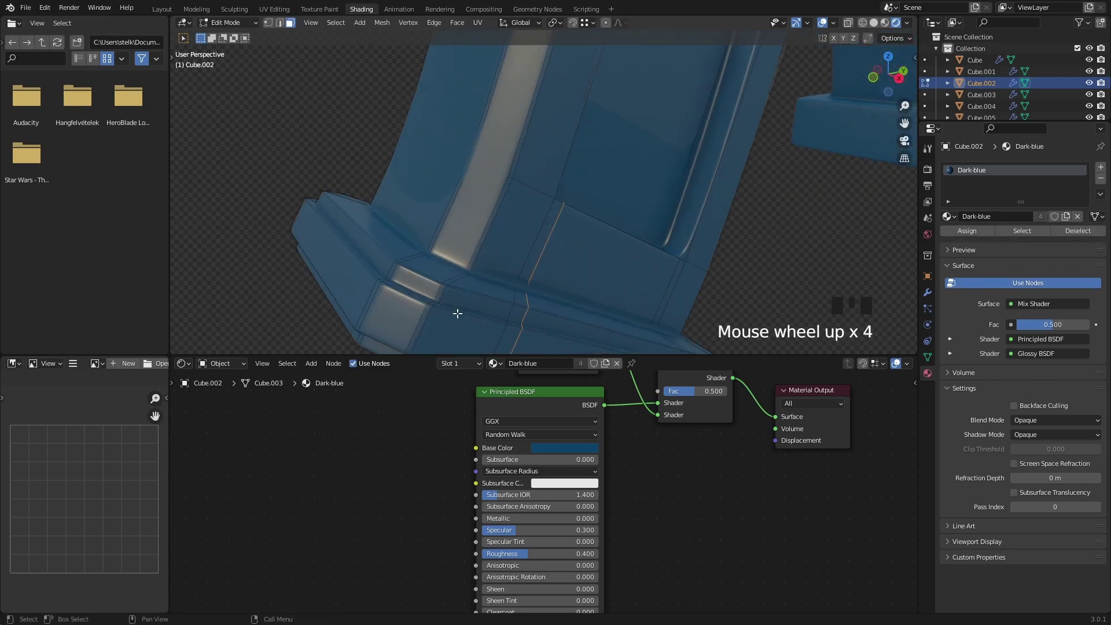
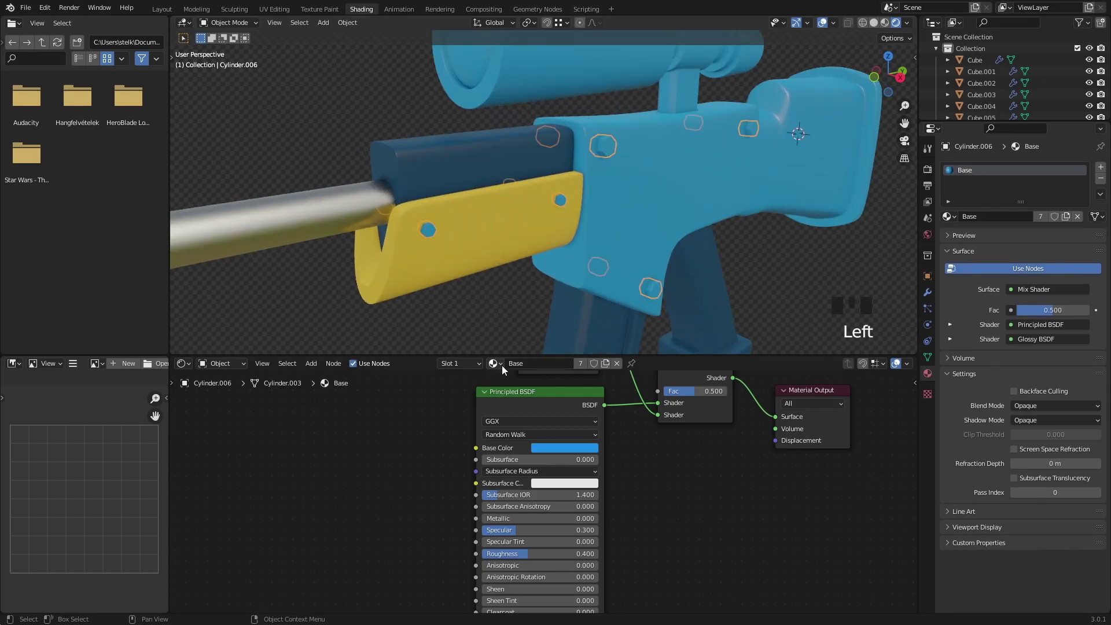
Switch the receiver bolts (Cylinder.006) to the silver Metal material.
left_click_drag(534, 406, 515, 307)
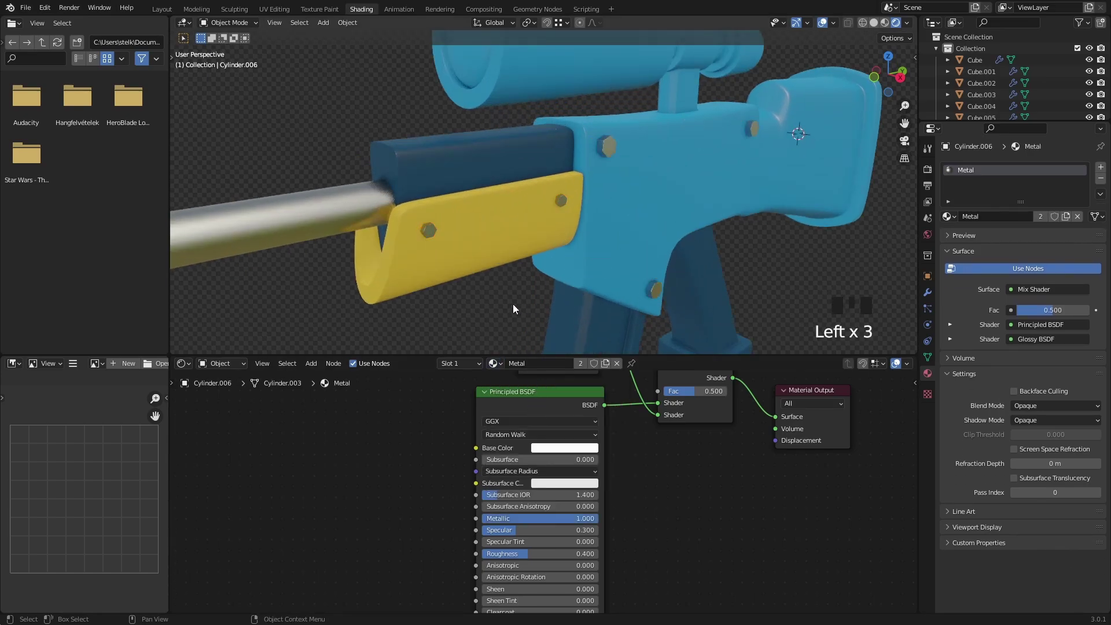
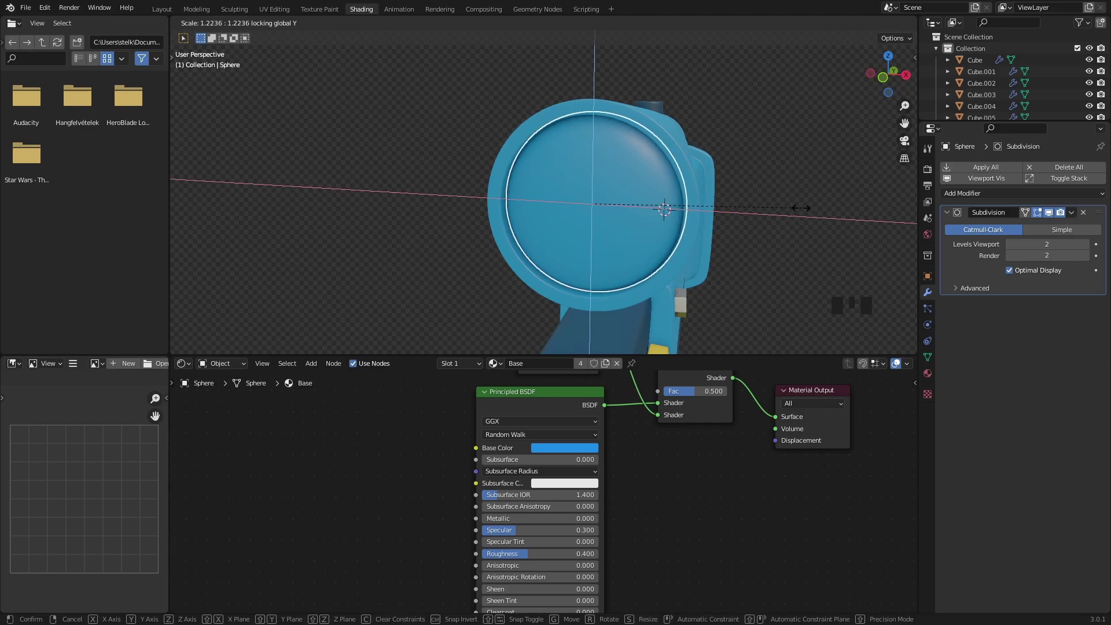
Confirm the lens sphere's size in the scope opening and create a new material named Glass.
left_click(787, 197)
scroll("down", 3)
middle_click(711, 216)
left_click(554, 189)
scroll("up", 3)
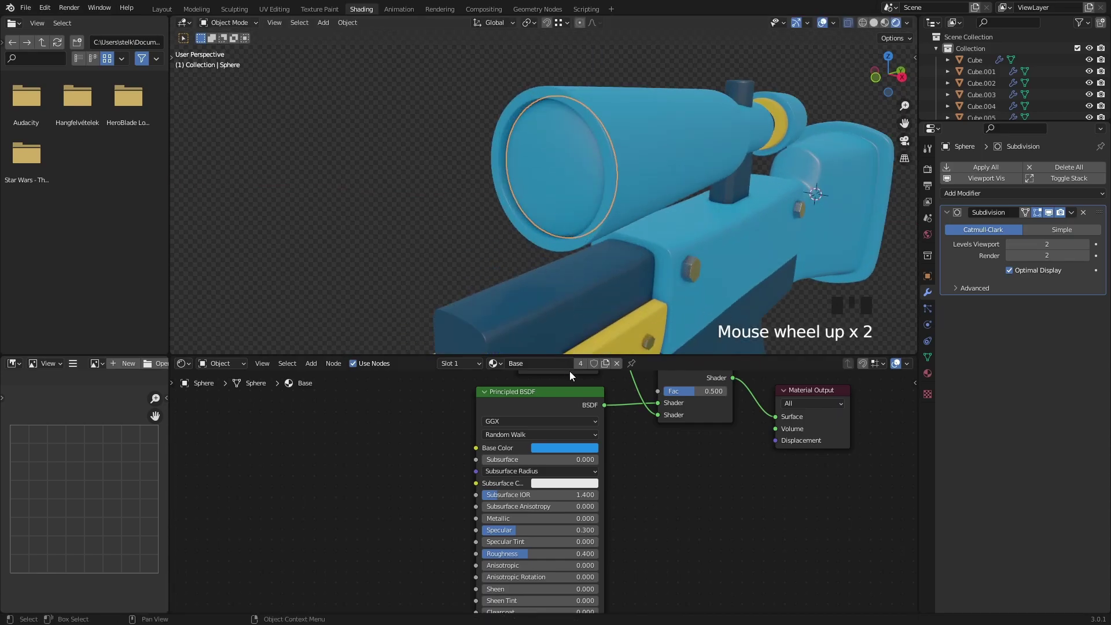
left_click_drag(608, 367, 551, 368)
key("s")
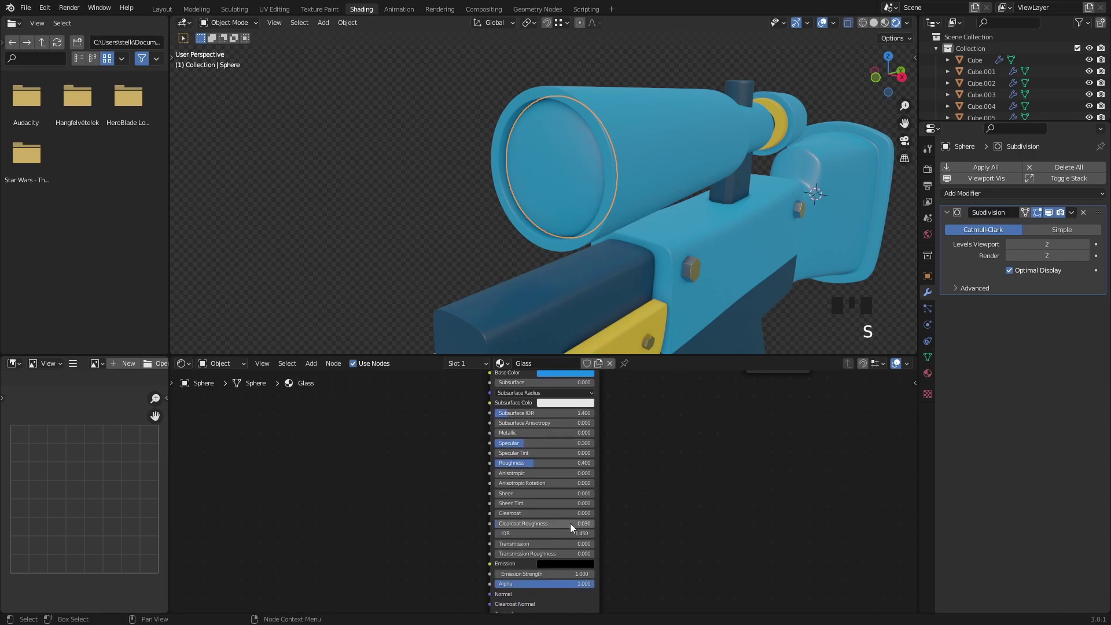
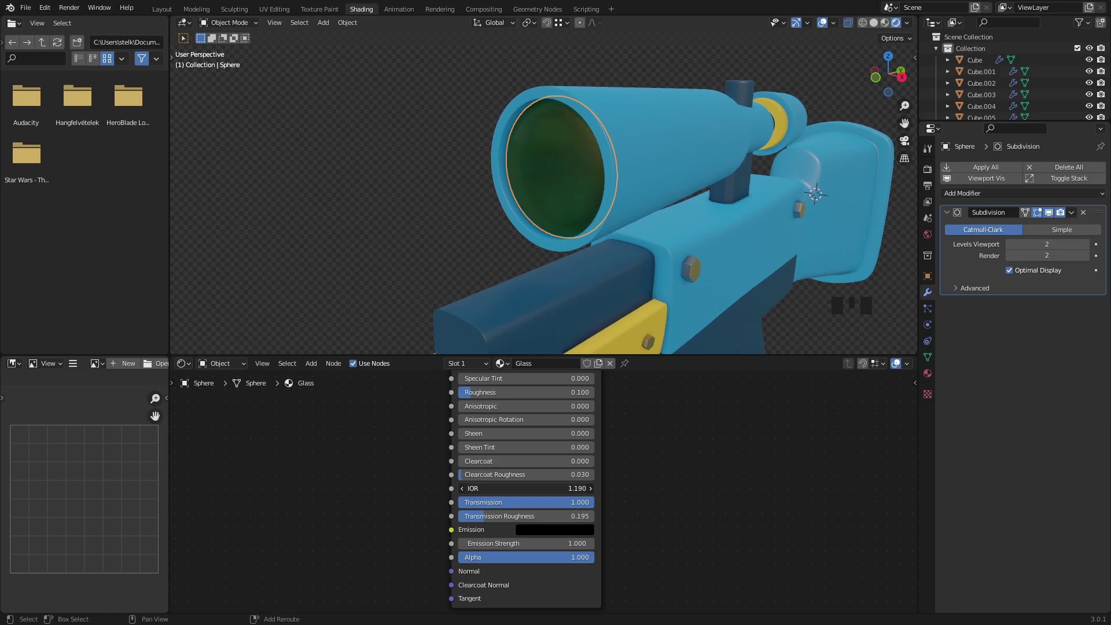
Make Glass fully transmissive with roughness 0.1, raised specular, IOR 1.2 and a green tint.
left_click(417, 210)
left_click_drag(551, 246, 543, 238)
scroll("down", 3)
left_click_drag(569, 242, 576, 220)
scroll("up", 3)
left_click(563, 194)
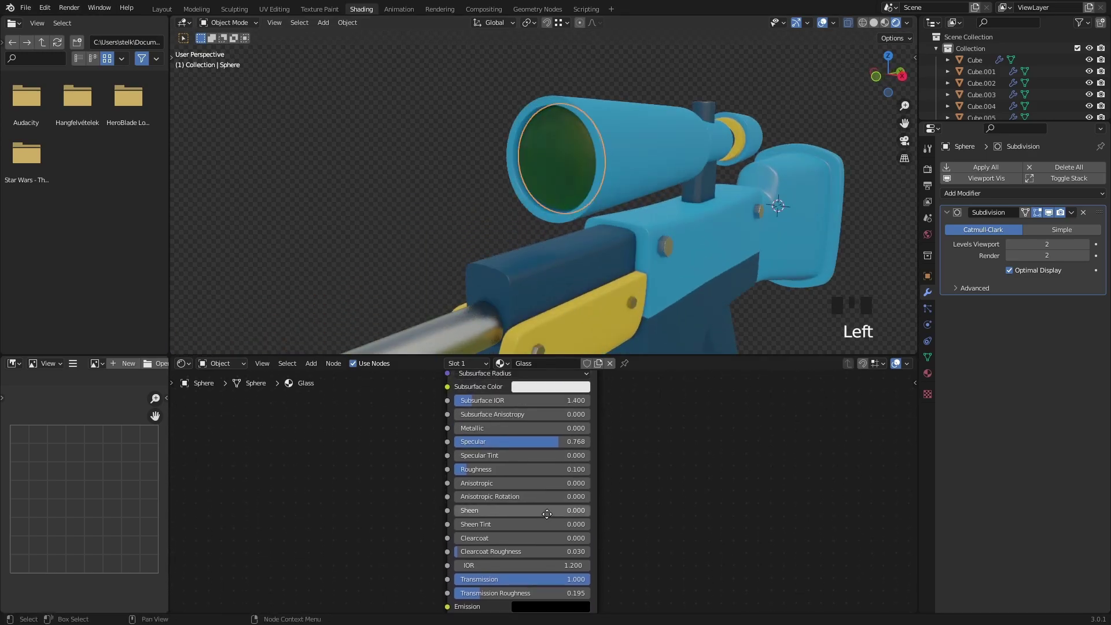
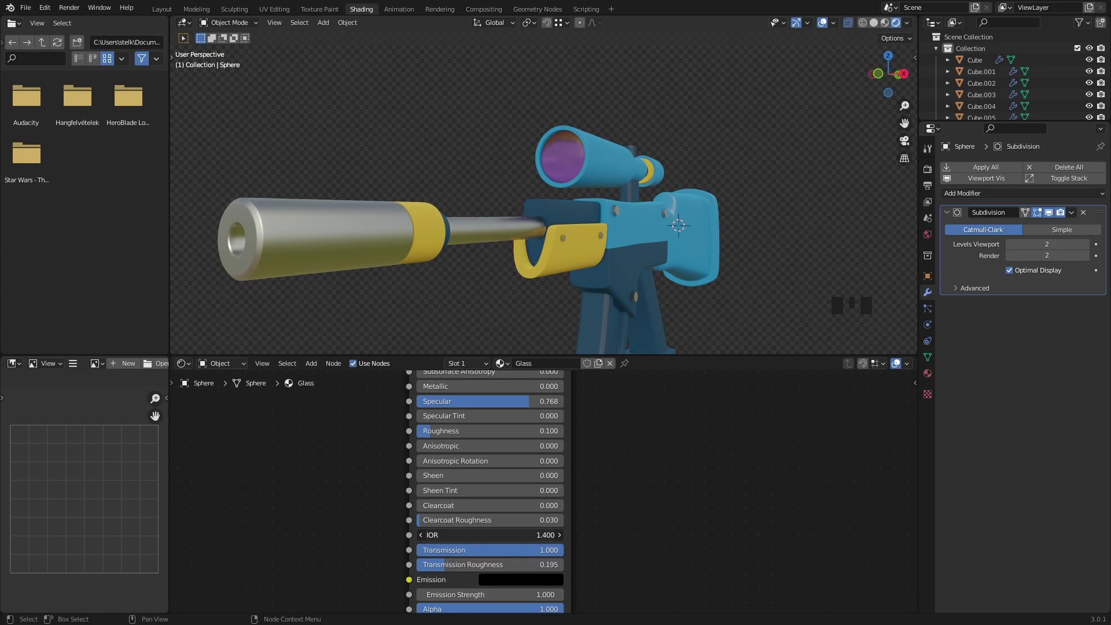
Orbit around to the rear of the rifle and select the stock piece.
left_click_drag(673, 290, 650, 245)
scroll("up", 3)
scroll("down", 3)
left_click_drag(695, 220, 541, 215)
scroll("up", 3)
left_click_drag(536, 232, 702, 226)
scroll("down", 3)
left_click_drag(704, 265, 620, 199)
left_click_drag(729, 218, 565, 245)
scroll("up", 3)
left_click(560, 215)
scroll("up", 3)
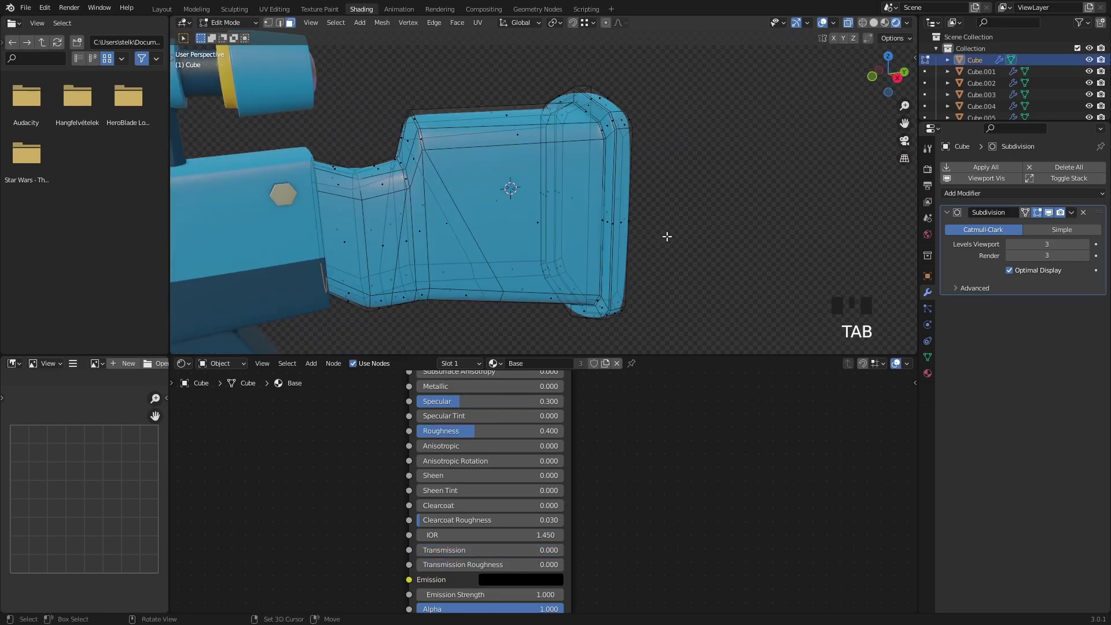
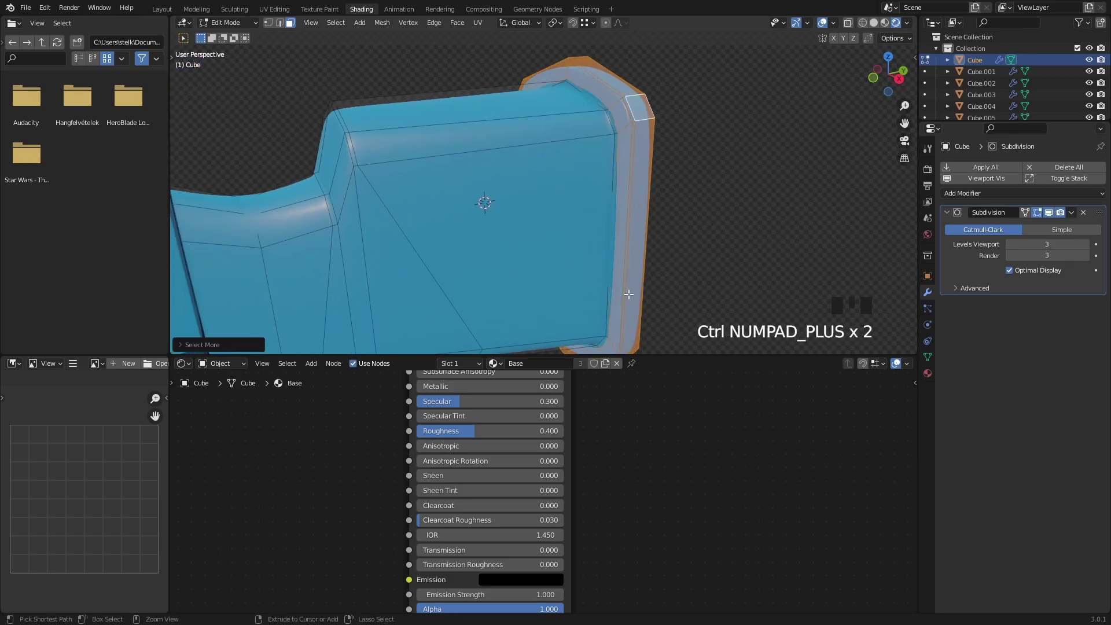
Grow the face selection on the stock's butt end for the metallic Metal material.
key("ctrl+KP_Add")
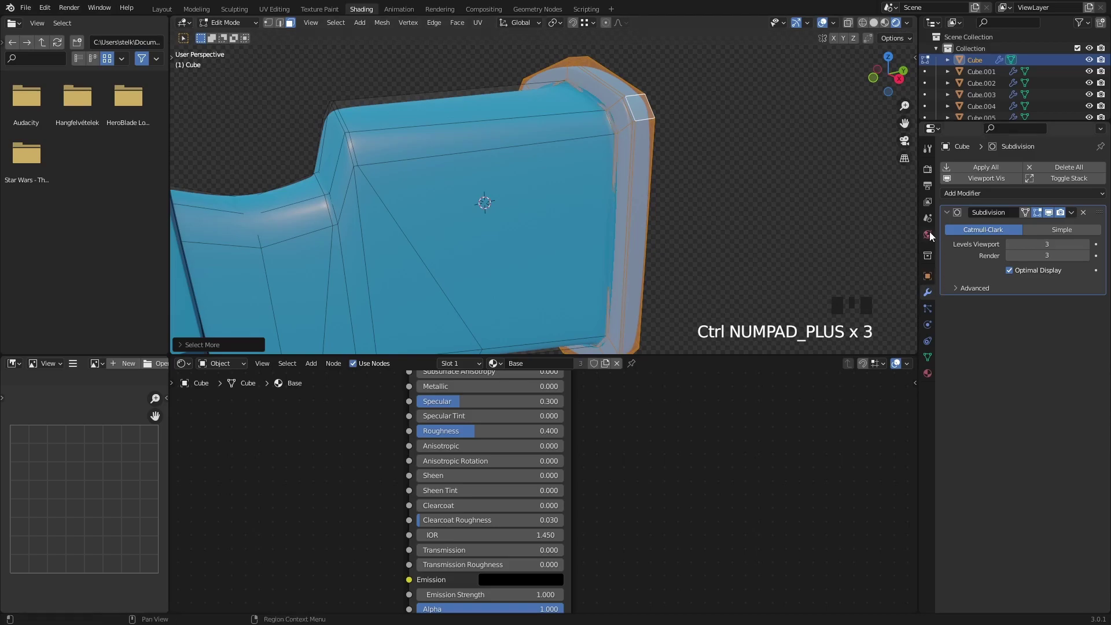
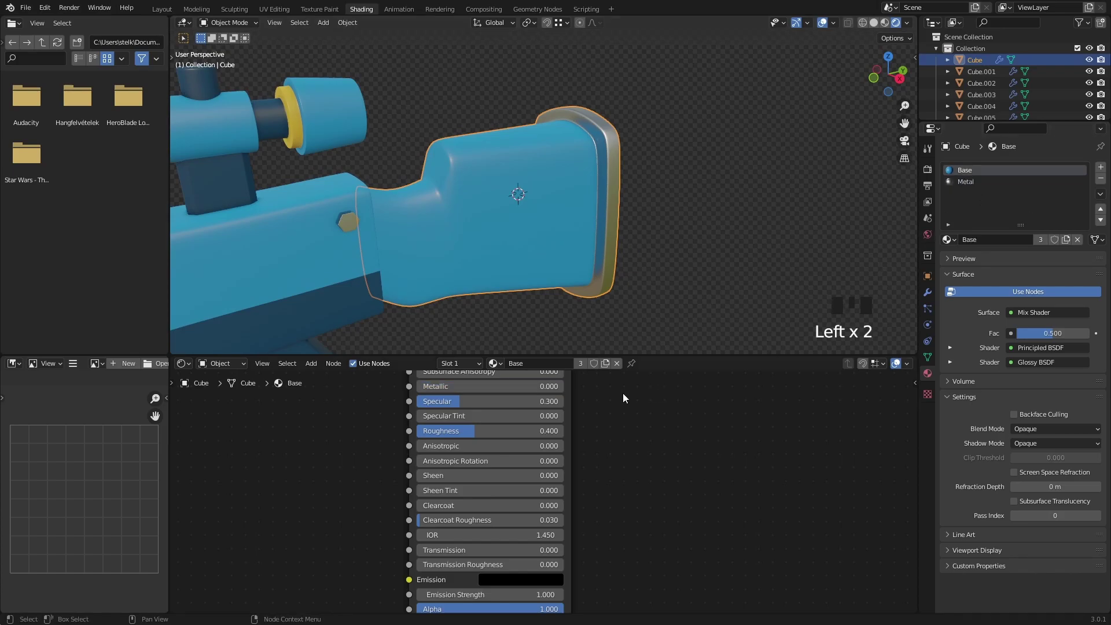
Create a new material on the stock and rename it Wood.
left_click_drag(609, 367, 624, 426)
key("o")
left_click_drag(625, 535, 519, 453)
Add texture coordinate, mapping and image nodes feeding the Wood shader's base colour via Ctrl+T.
left_click(519, 453)
left_click_drag(550, 483, 589, 435)
left_click_drag(590, 435, 632, 432)
key("ctrl+t")
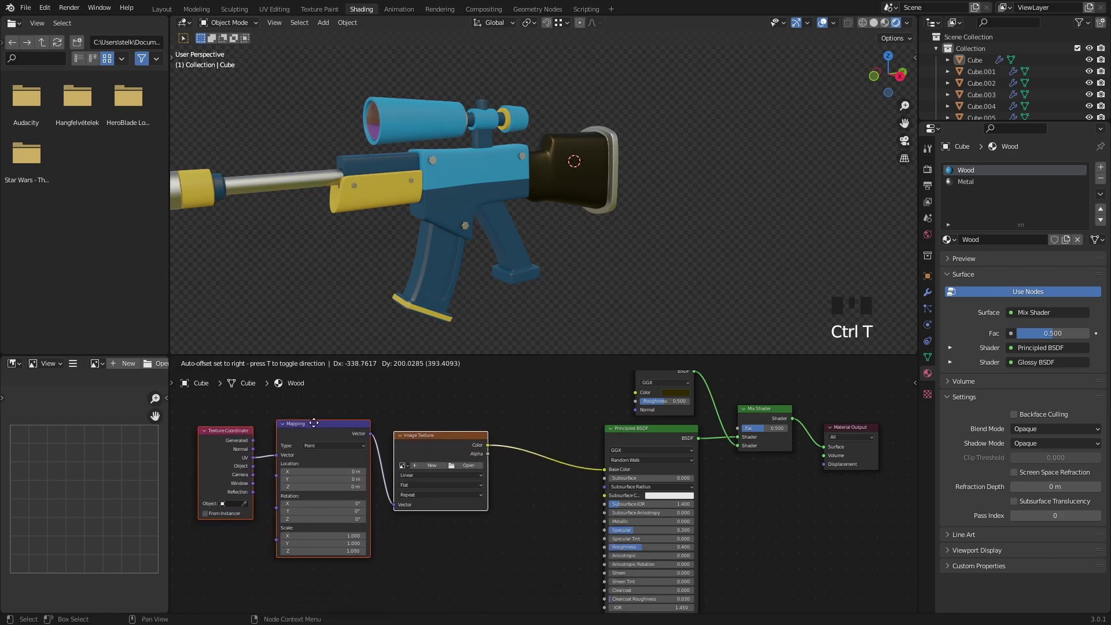
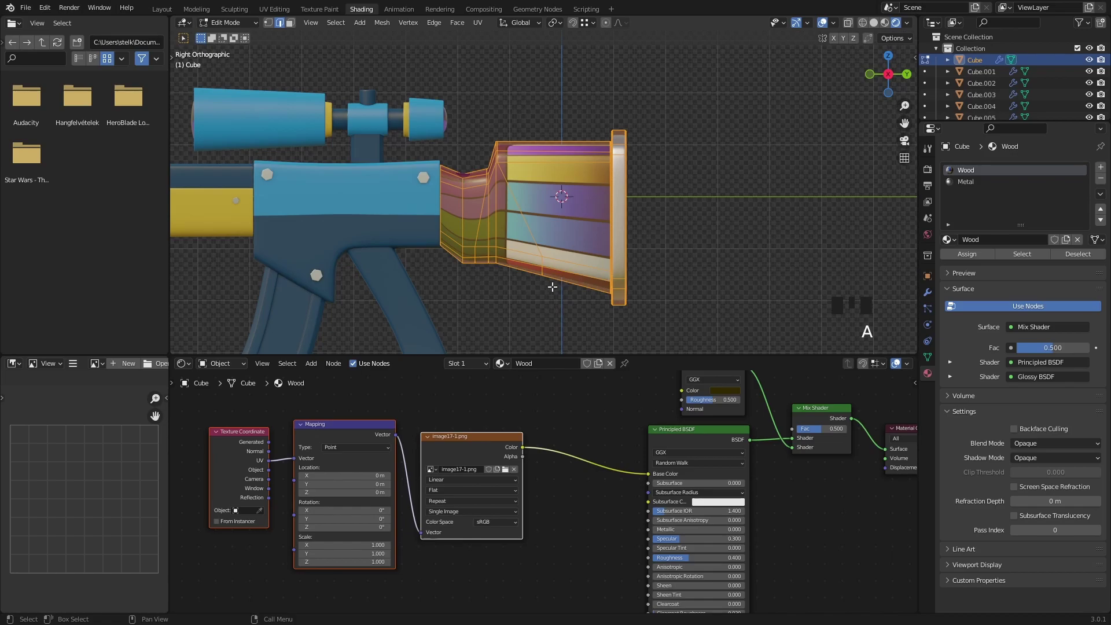
Unwrap the stock's faces with Project from View in the side view.
key("u")
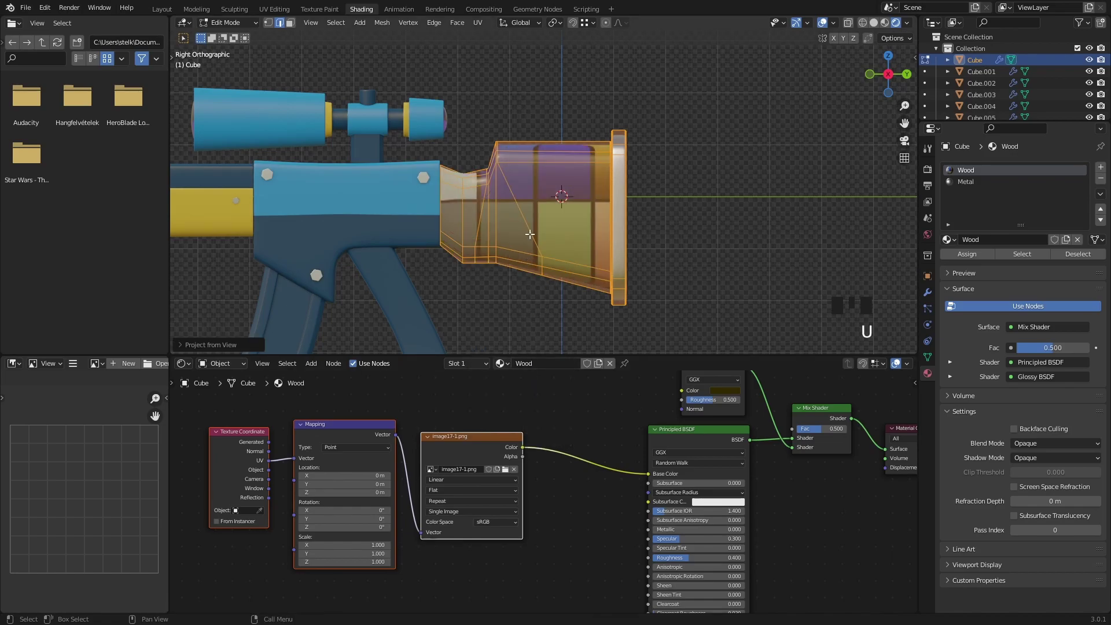
In UV Editing with Material Preview, shrink and move the stock's UVs toward the orange-yellow swatch.
left_click(273, 12)
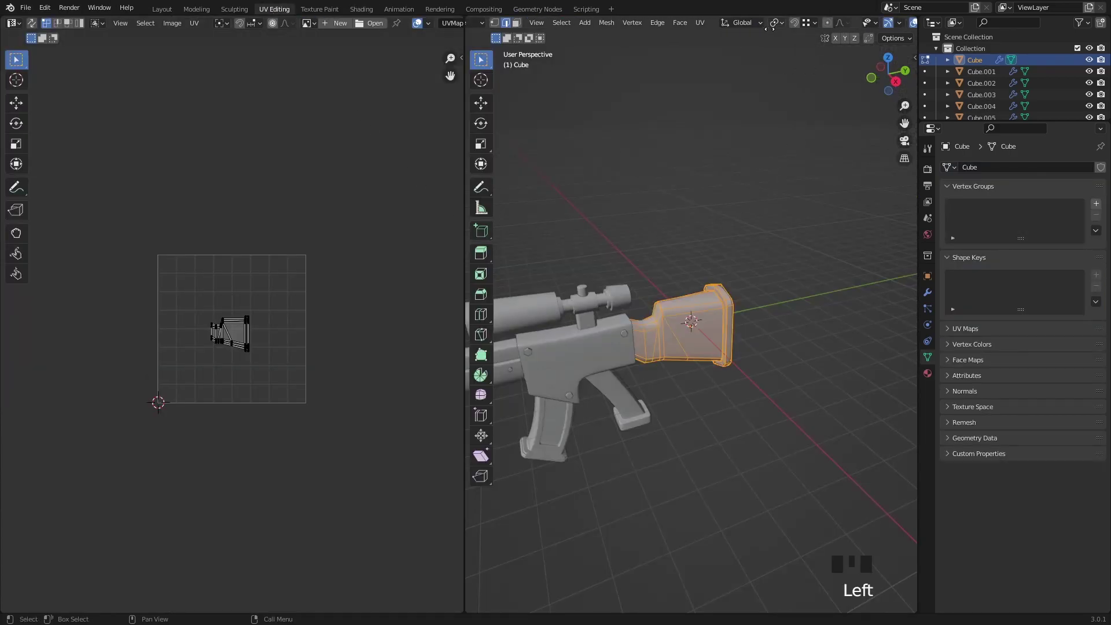
left_click(902, 29)
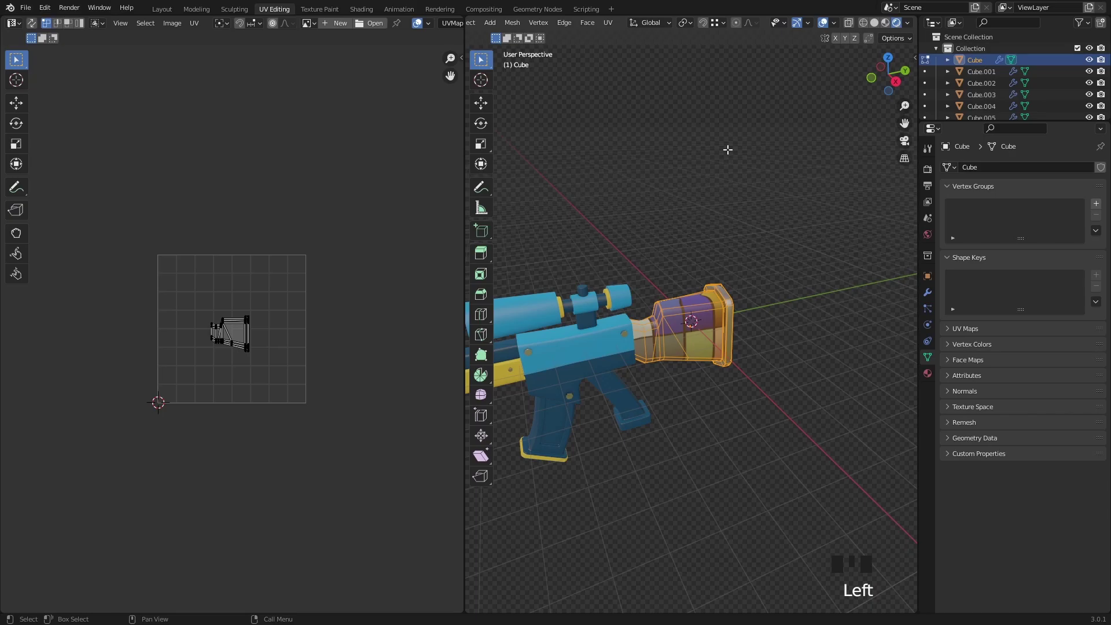
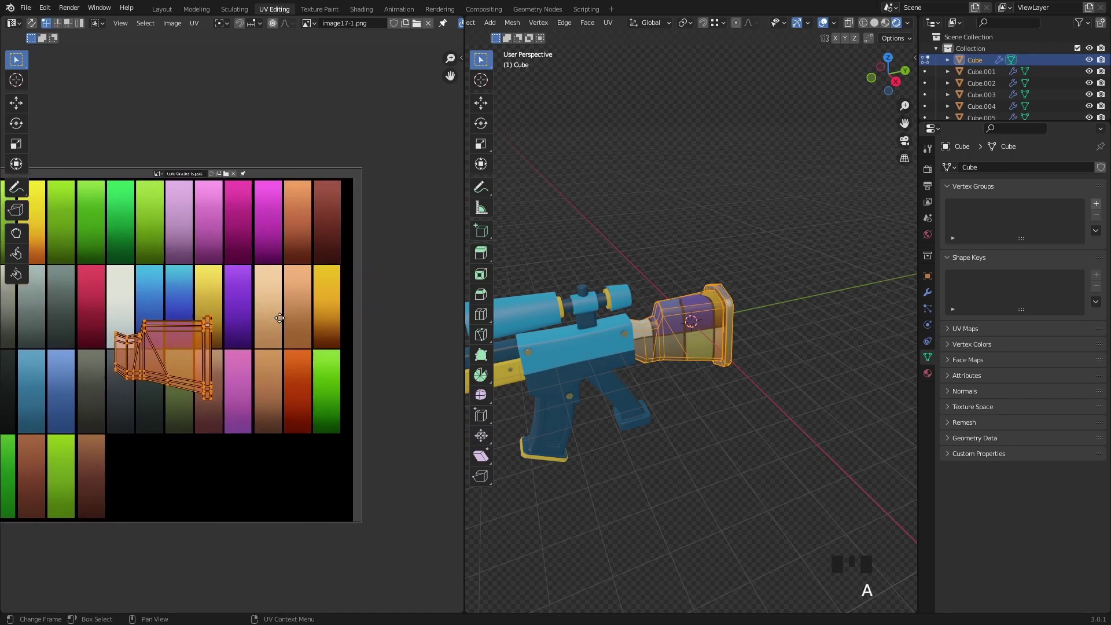
key("g")
key("s")
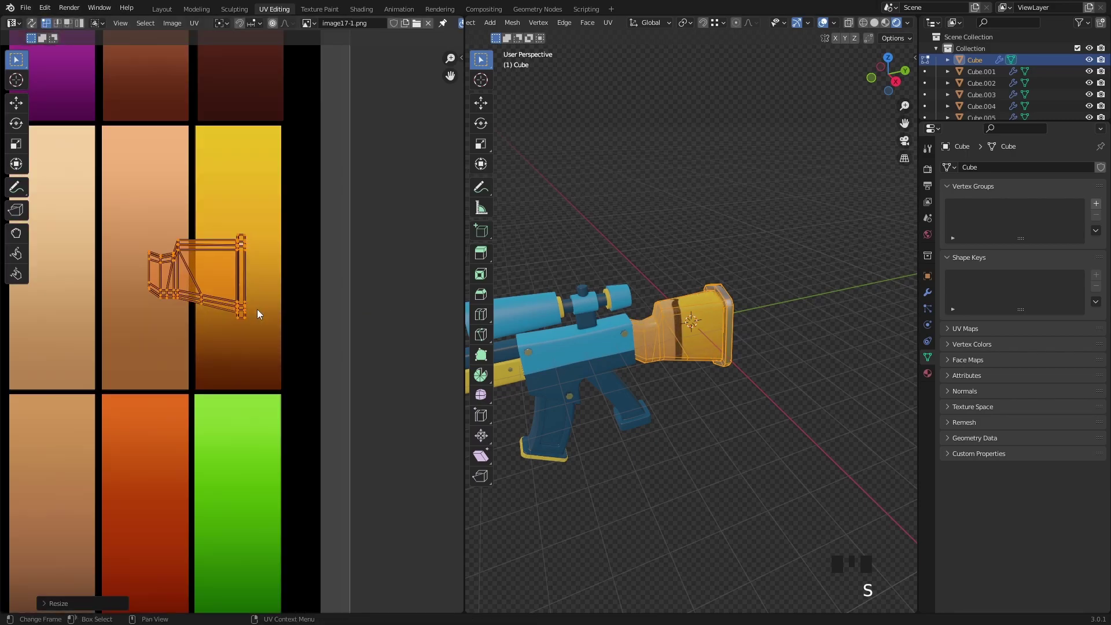
key("g")
key("s")
key("g")
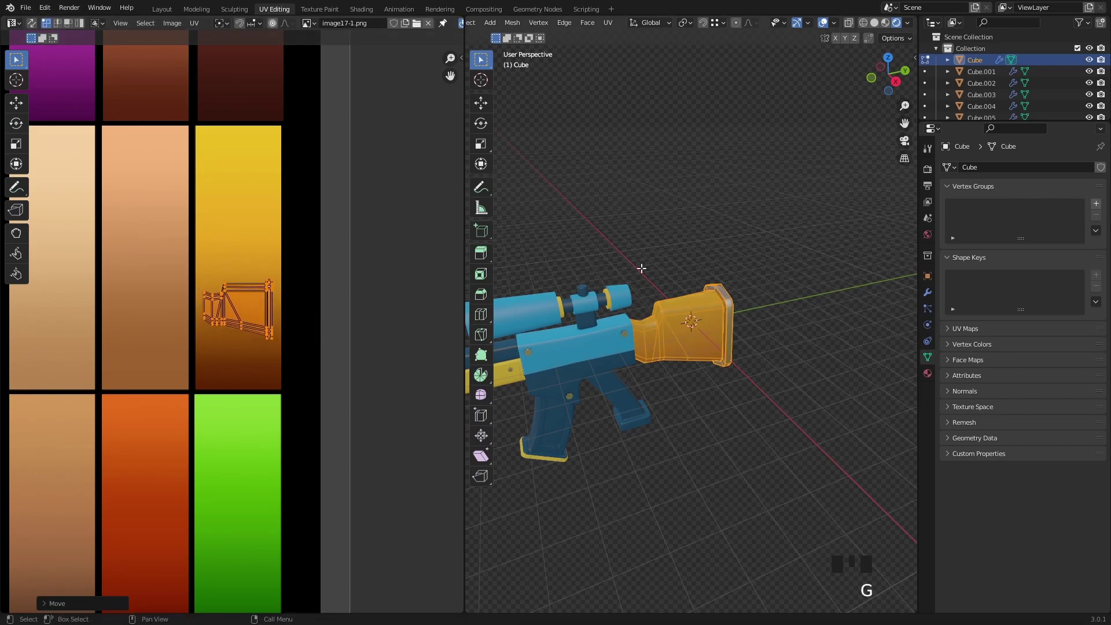
Check the stock's colour in the viewport, then enlarge and reposition the UVs within the swatch.
key("Tab")
left_click(680, 246)
left_click_drag(677, 265, 716, 287)
scroll("up", 3)
left_click(691, 336)
key("Tab")
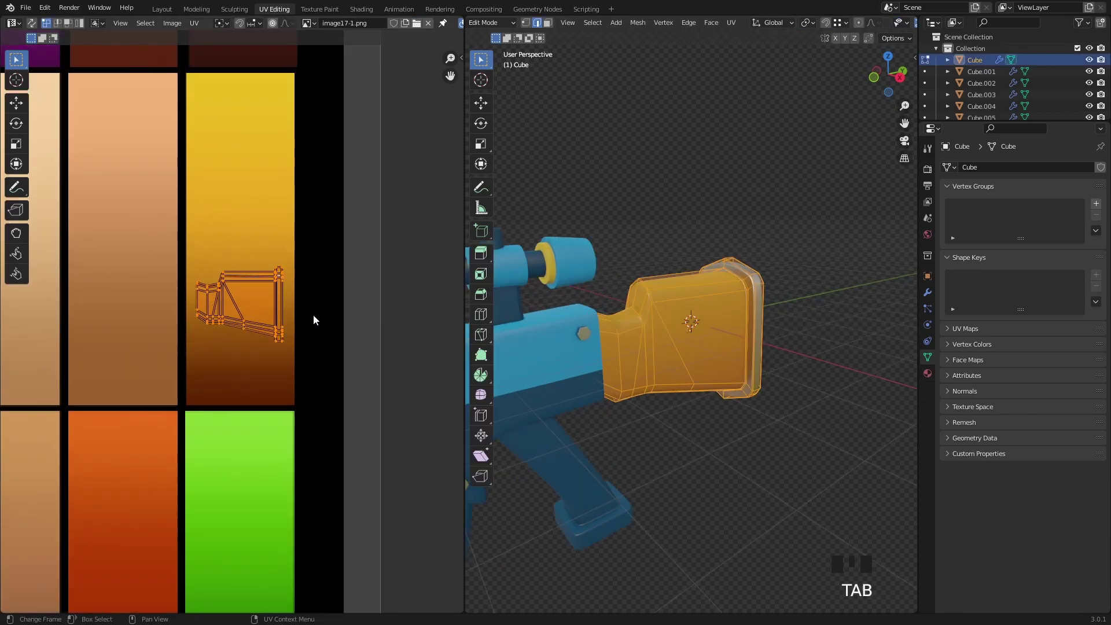
key("a")
key("s")
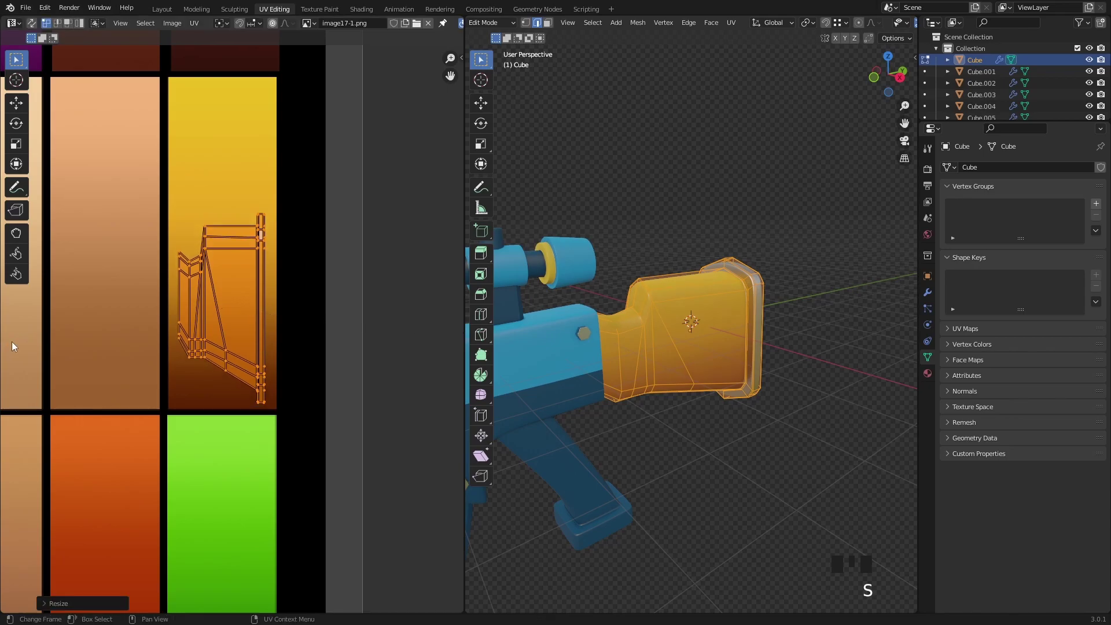
key("g")
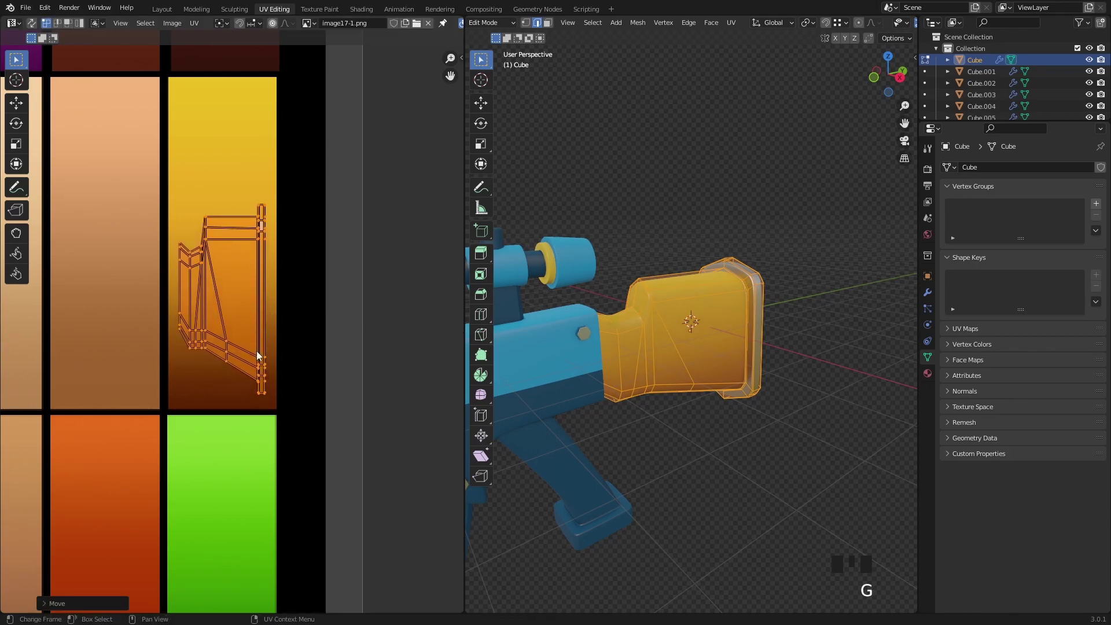
Leave Edit Mode and inspect the stock's golden gradient in the viewport.
key("Tab")
left_click(683, 201)
scroll("up", 3)
scroll("down", 3)
left_click_drag(650, 275, 651, 271)
scroll("up", 3)
Insert a MixRGB node set to Multiply between the palette image and the Principled BSDF.
left_click(369, 11)
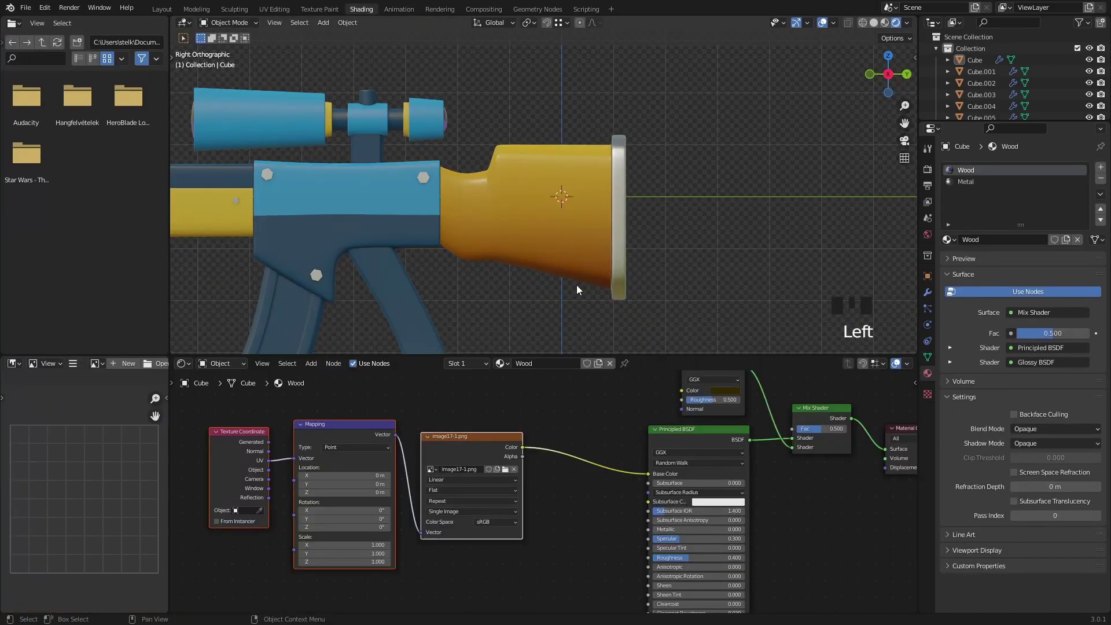
left_click_drag(514, 291, 571, 434)
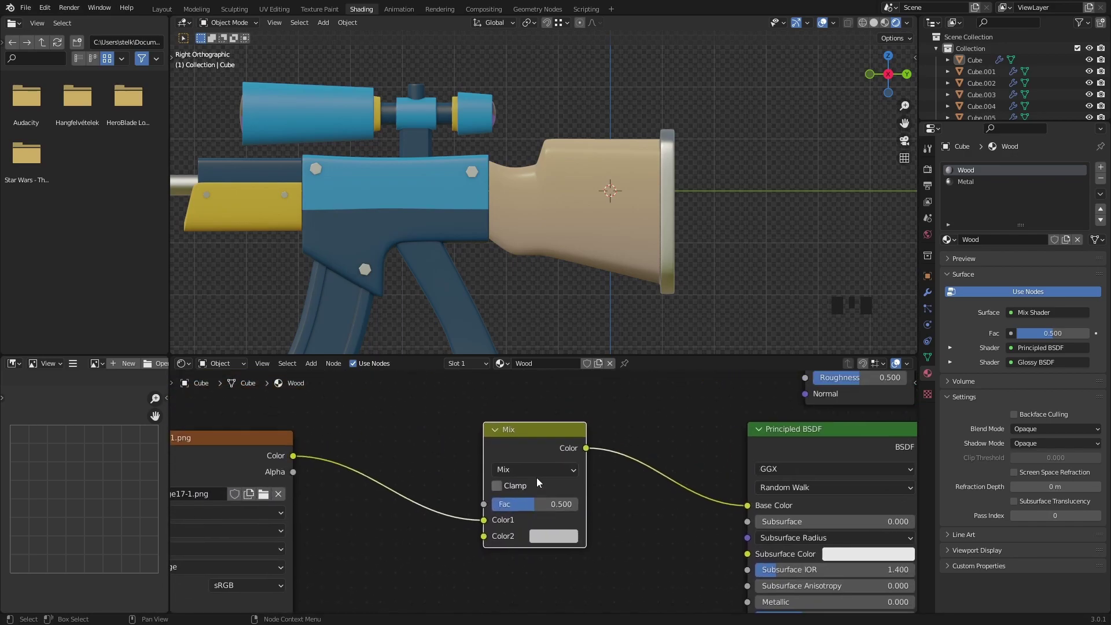
left_click_drag(525, 415, 508, 580)
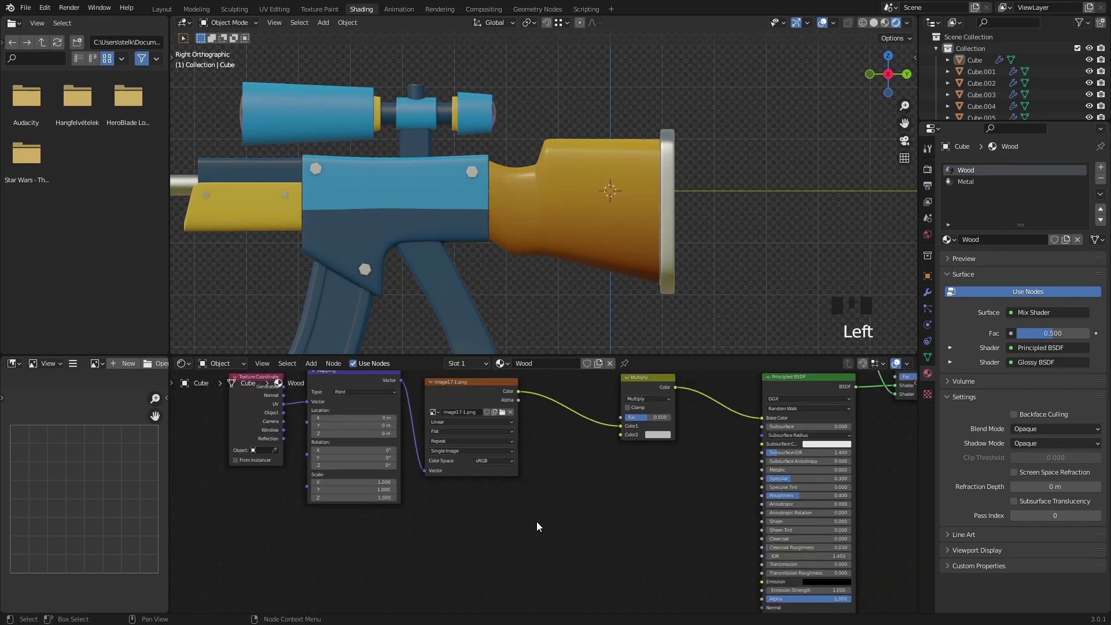
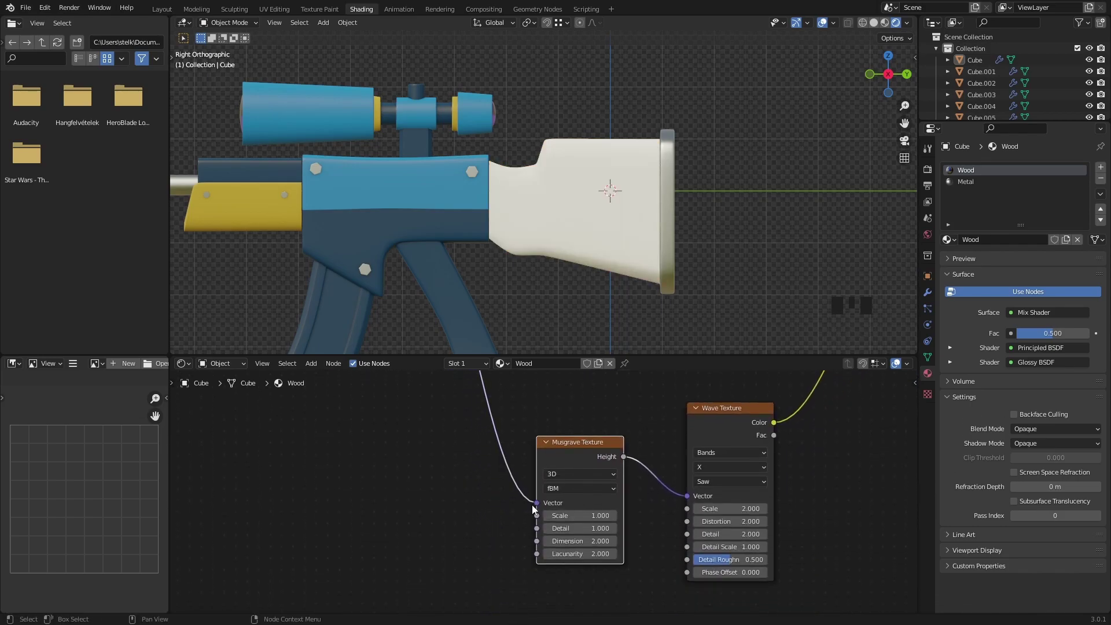
Plug a Wave Texture into the mix's Color2 and lower Fac to soften the grain.
scroll("down", 3)
left_click_drag(572, 272, 625, 273)
scroll("up", 3)
scroll("up", 3)
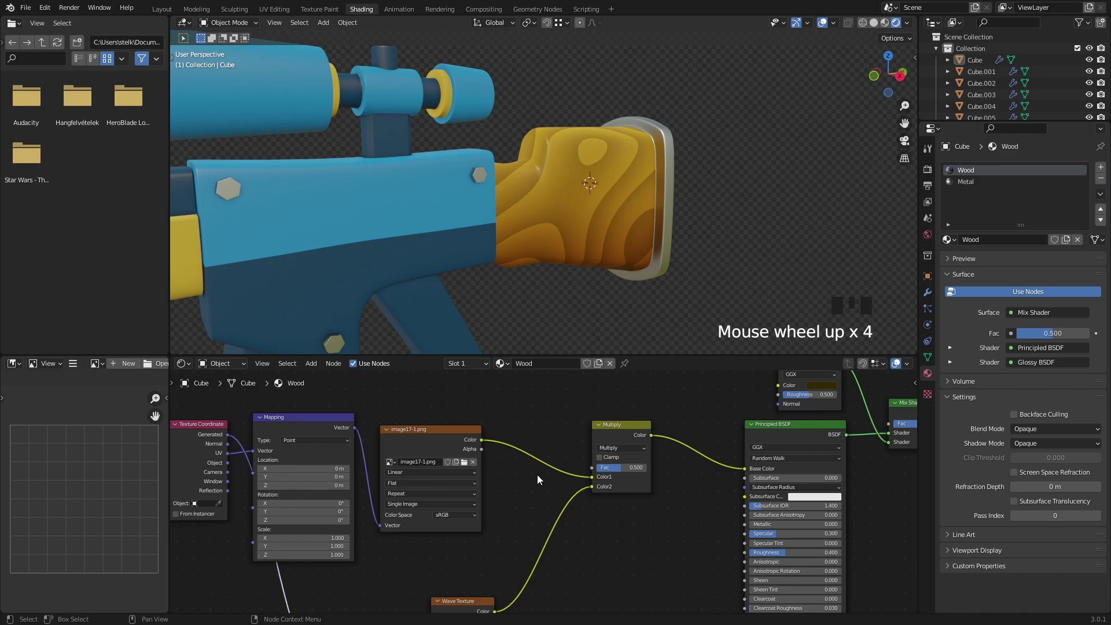
left_click_drag(623, 482, 664, 466)
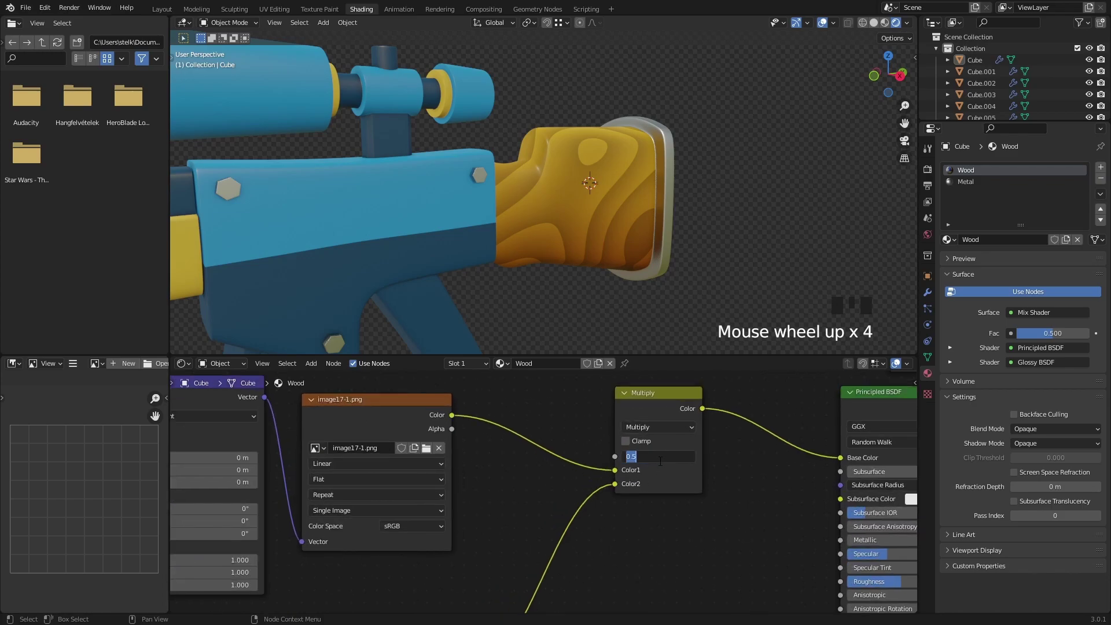
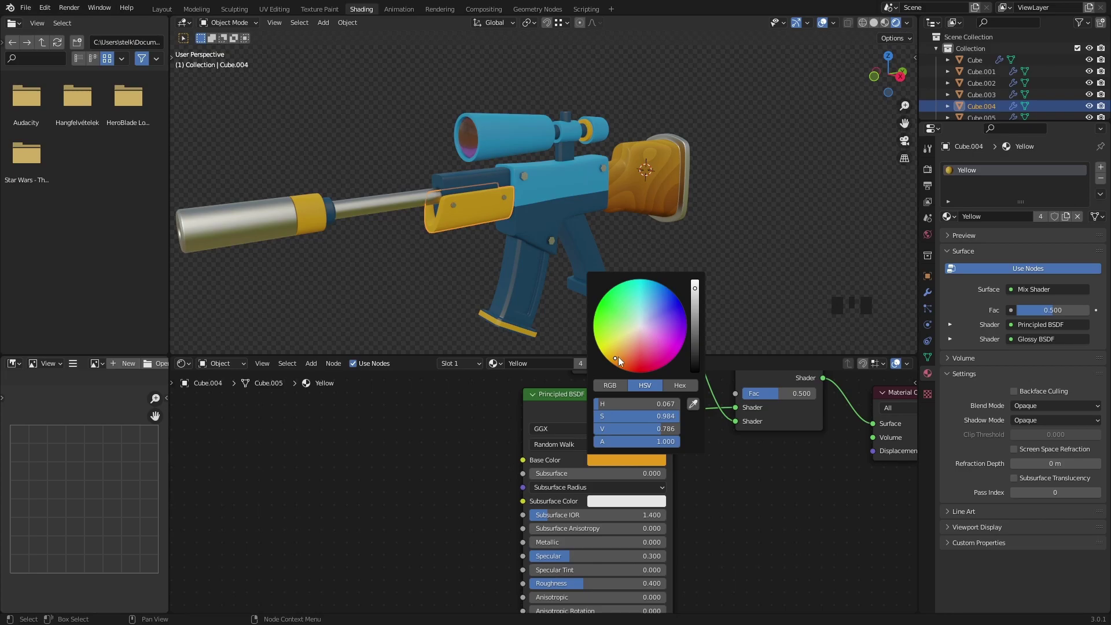
Navigate back to the wood stock and select it again.
scroll("down", 3)
left_click_drag(646, 263, 644, 245)
scroll("up", 3)
left_click_drag(661, 231, 613, 235)
left_click(613, 235)
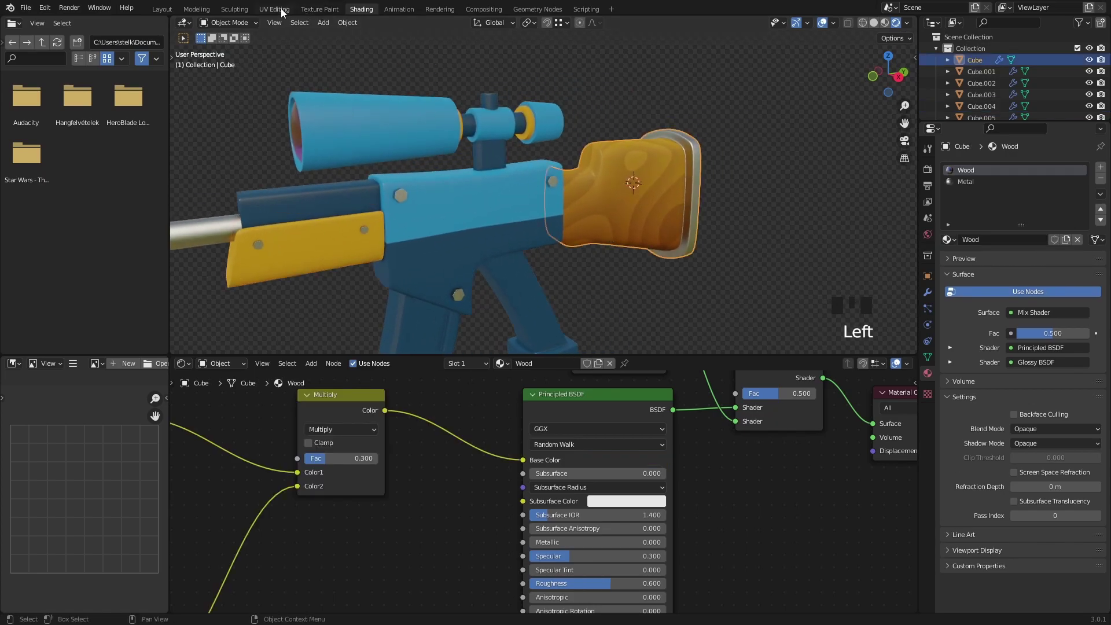
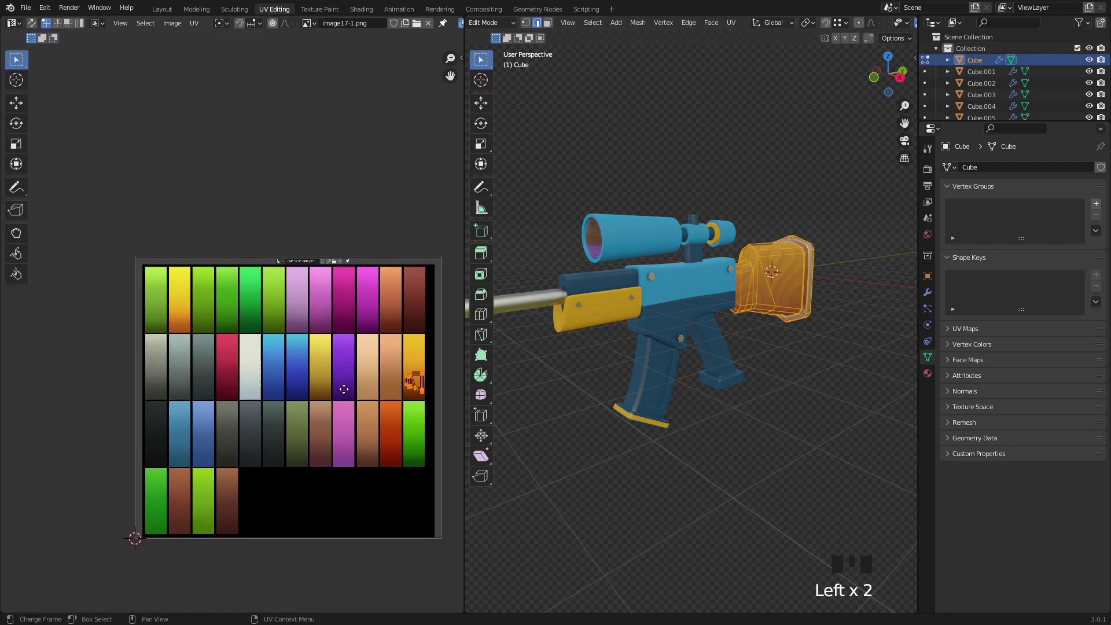
Move the stock's UV island onto the yellow-orange gradient swatch of the palette.
key("g")
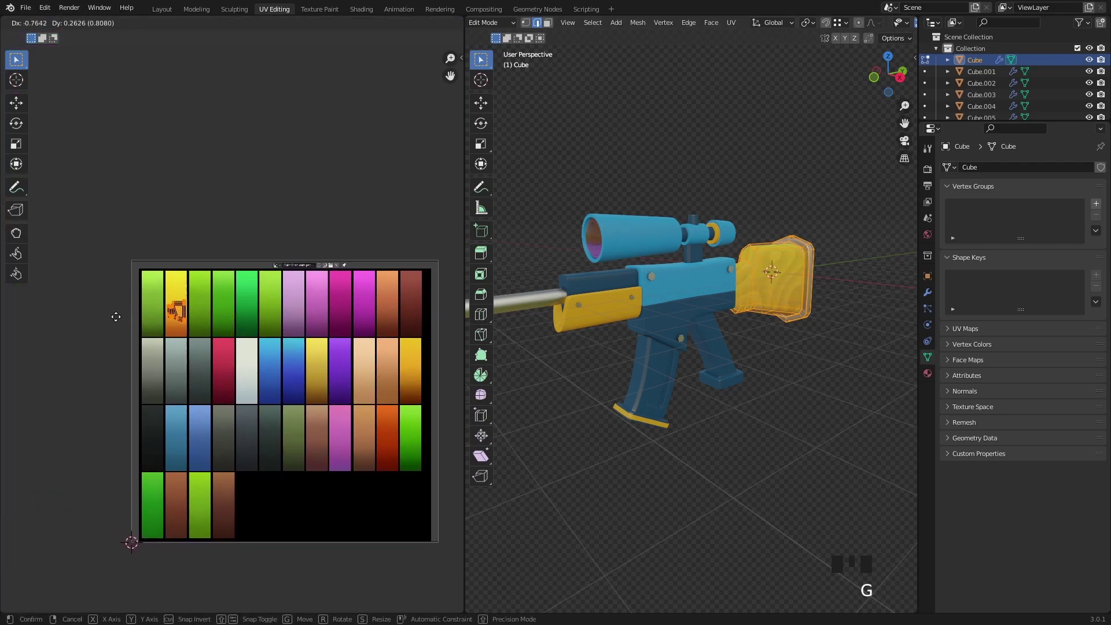
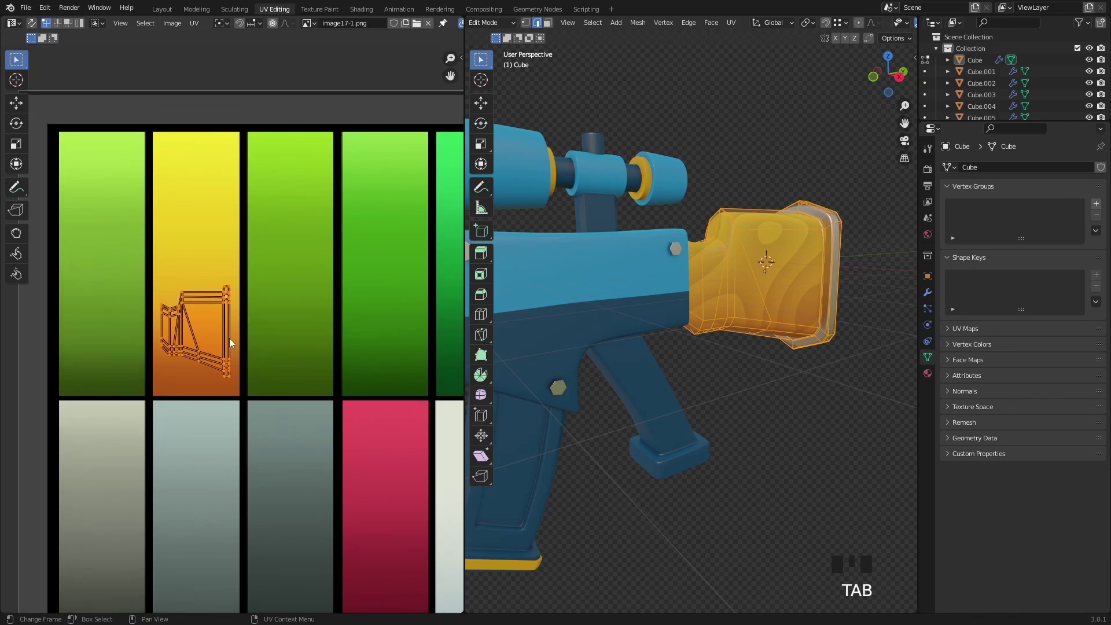
key("g")
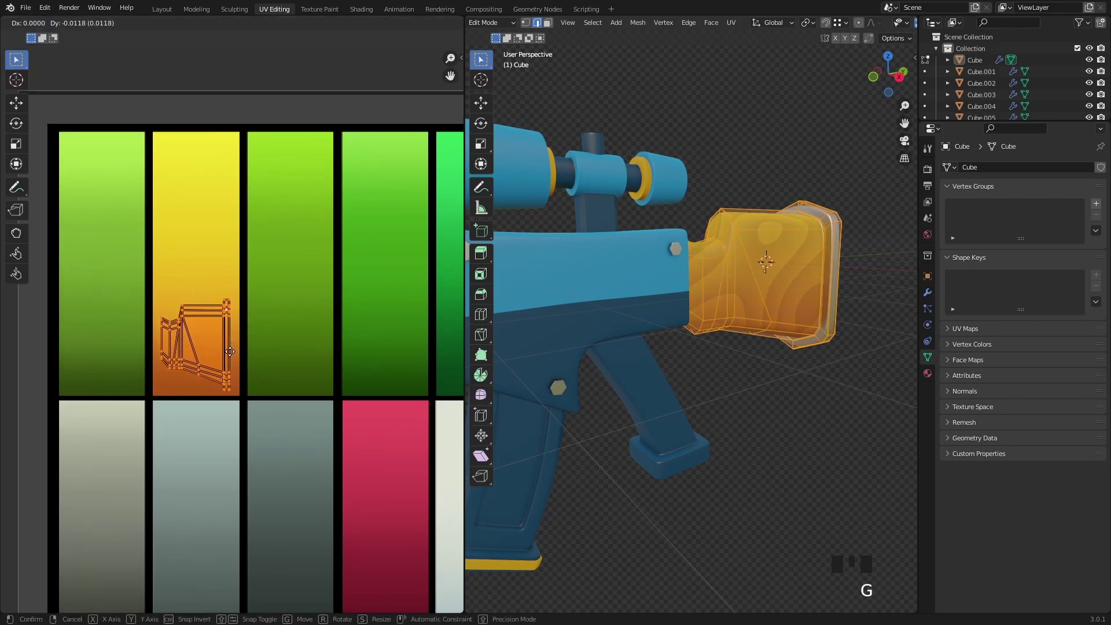
key("Tab")
scroll("down", 3)
scroll("down", 3)
Return to the Layout workspace and preview the rifle rendering with Cycles.
left_click_drag(636, 394, 165, 9)
left_click(165, 8)
left_click_drag(477, 289, 506, 290)
scroll("up", 3)
scroll("up", 3)
scroll("up", 3)
scroll("up", 3)
left_click(1039, 297)
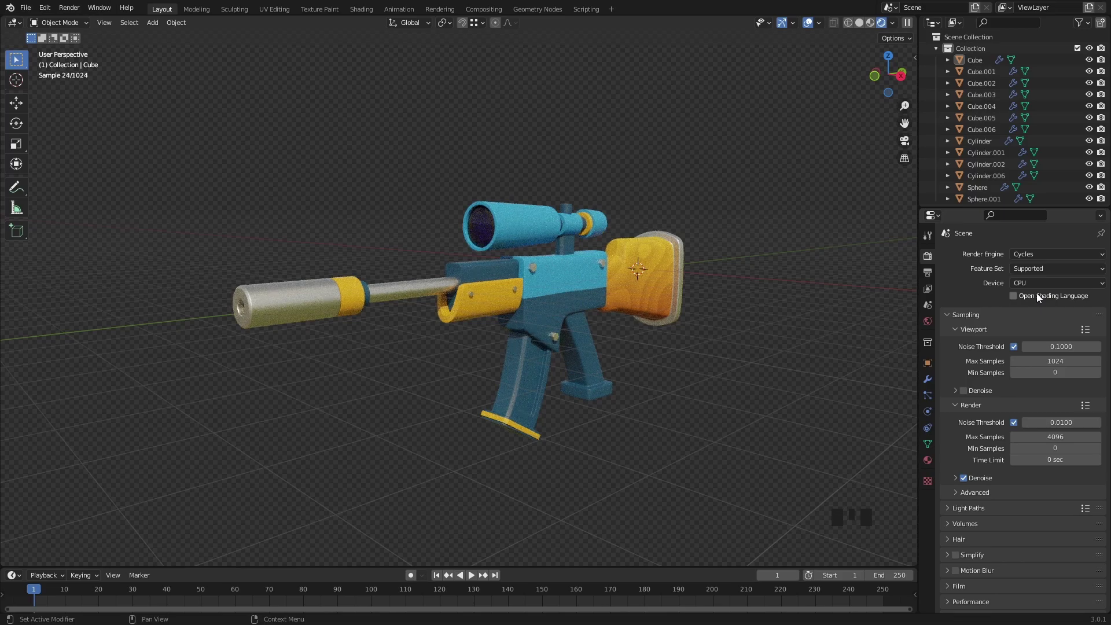
Switch to the Shading workspace to edit the Glass material.
left_click_drag(363, 15, 487, 141)
left_click_drag(408, 158, 555, 175)
left_click(555, 174)
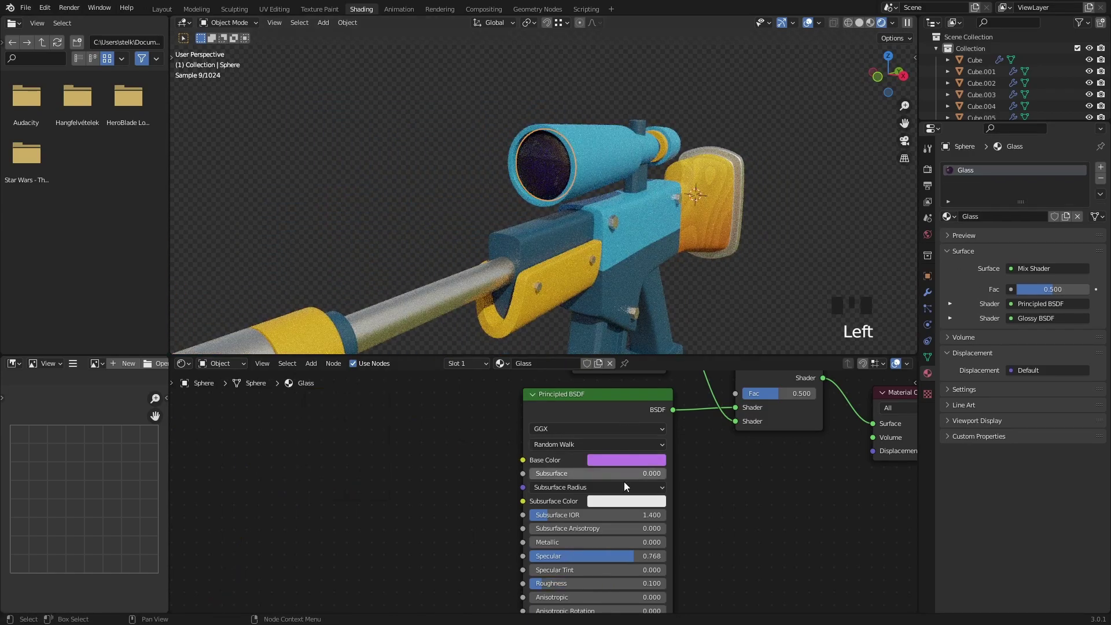
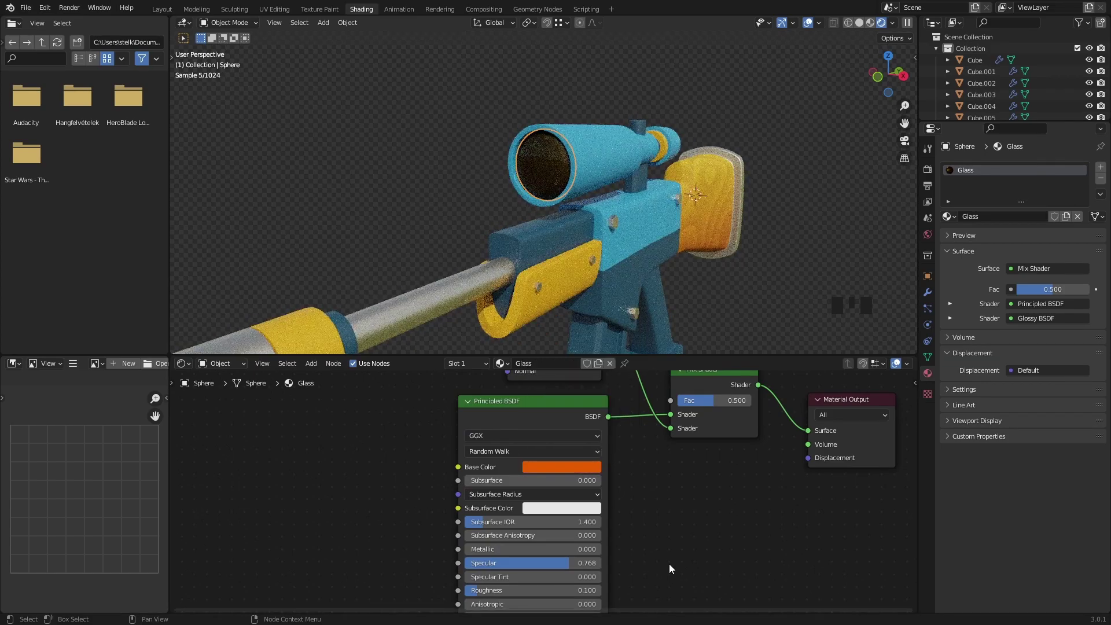
Set the Glass material to an orange-yellow base with the glossy layer mixed at 0.6, then return to Layout.
left_click_drag(649, 286, 544, 445)
left_click(543, 445)
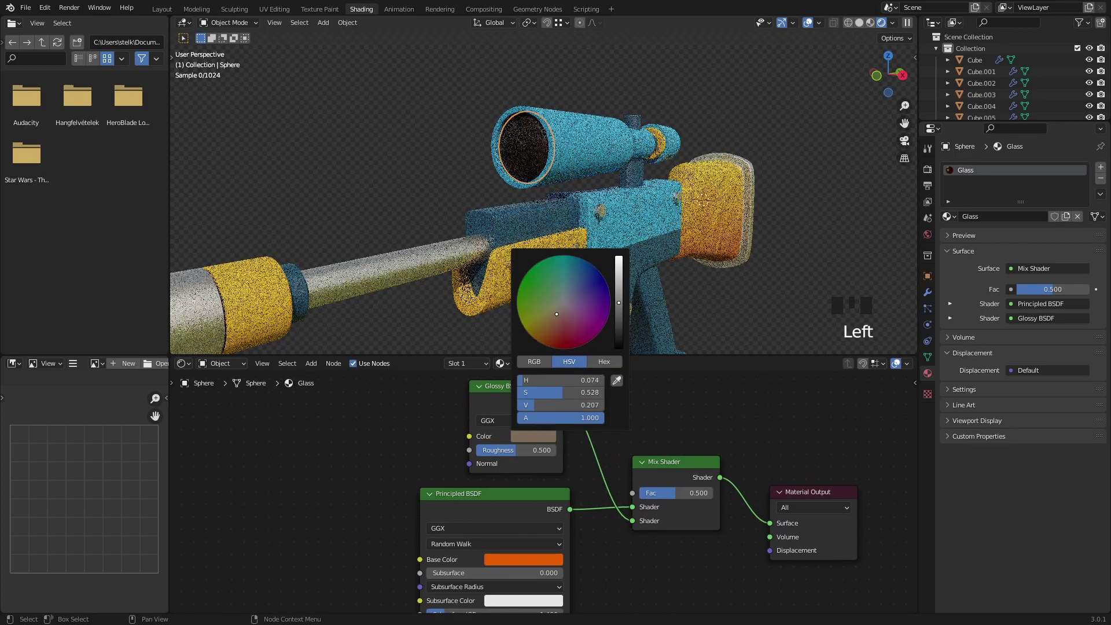
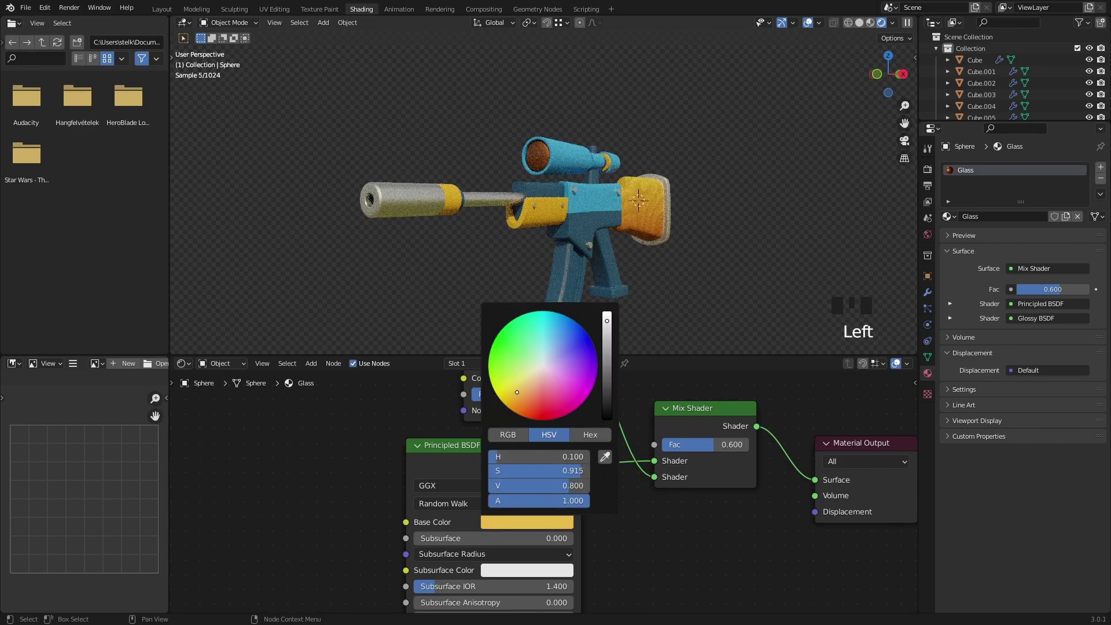
left_click(699, 294)
left_click_drag(661, 297, 167, 15)
left_click_drag(167, 15, 542, 281)
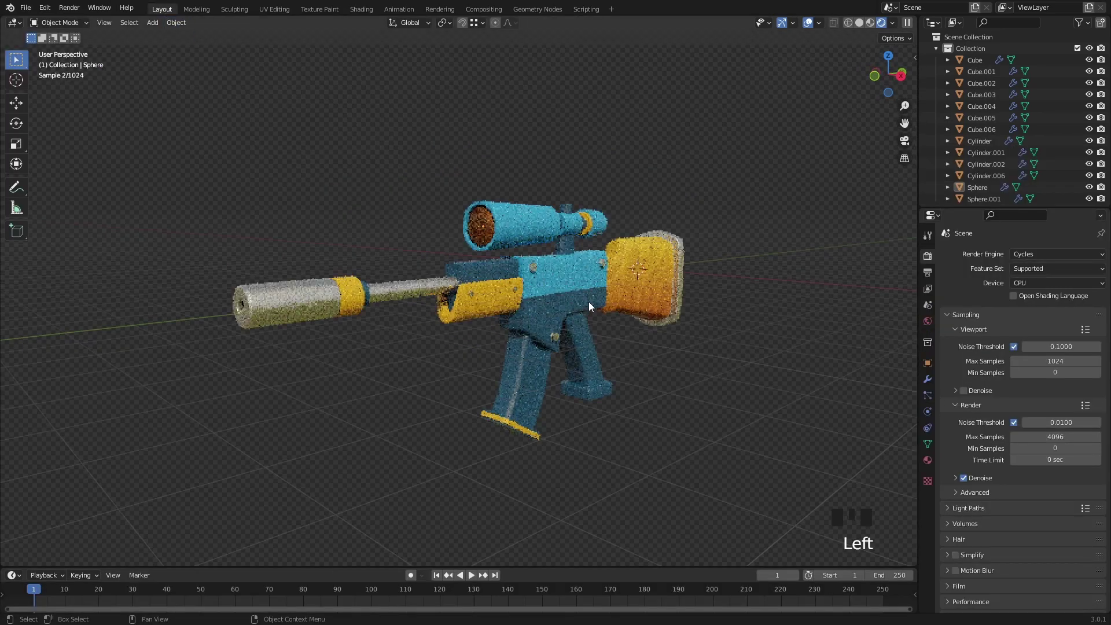
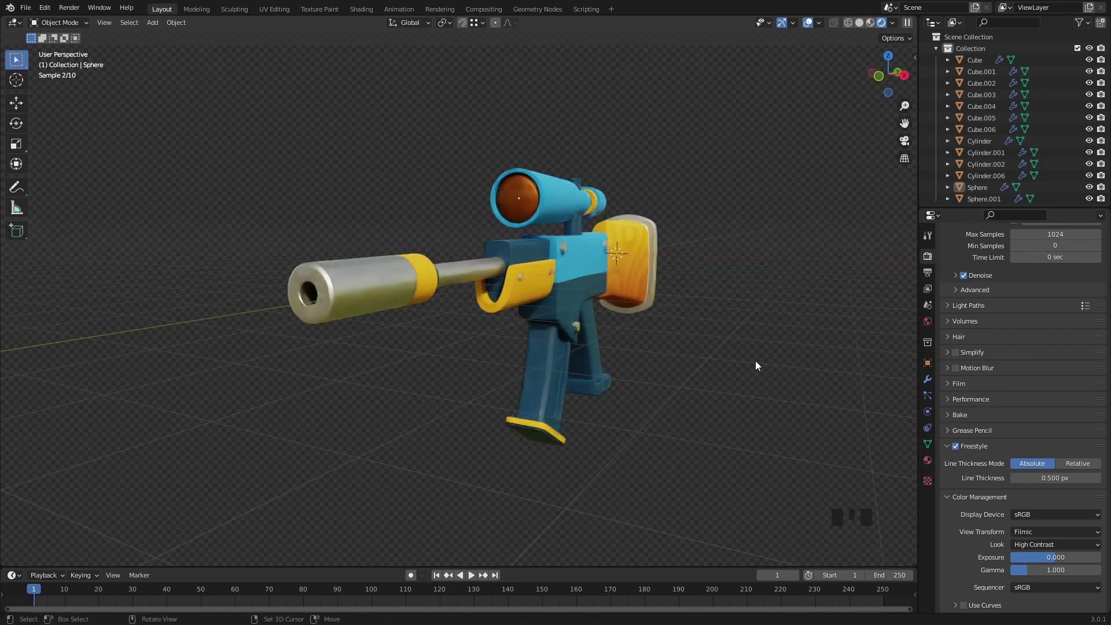
Set Color Management Look to High Contrast and move the view closer to the rifle.
left_click(723, 353)
left_click_drag(764, 371, 756, 374)
key("shift+a")
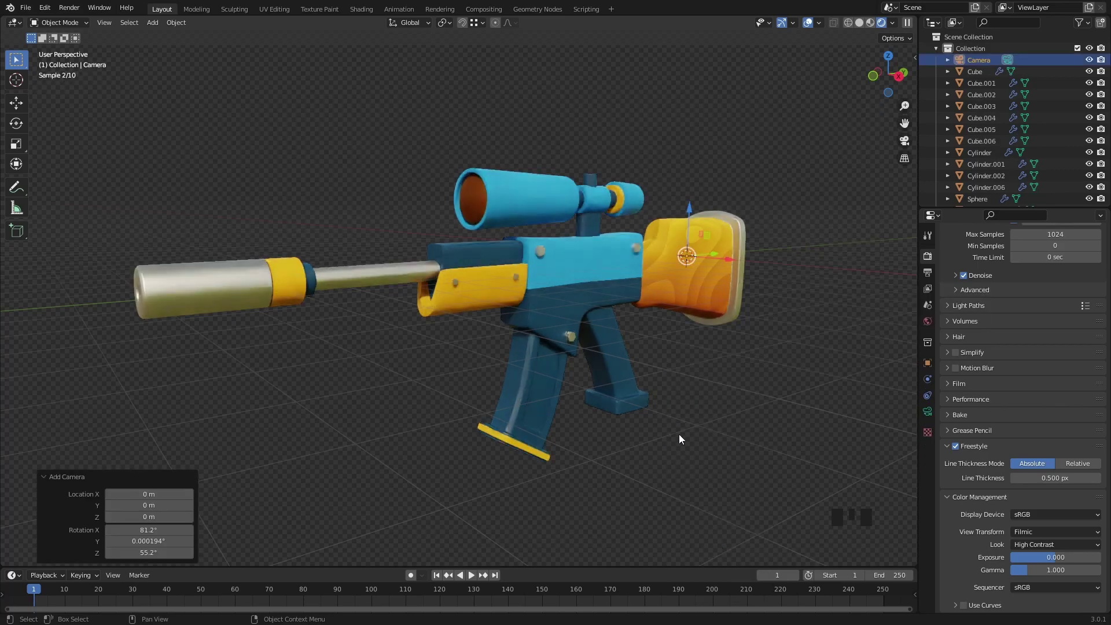
View through the new camera and adjust its transform in the sidebar.
key("KP_0")
key("n")
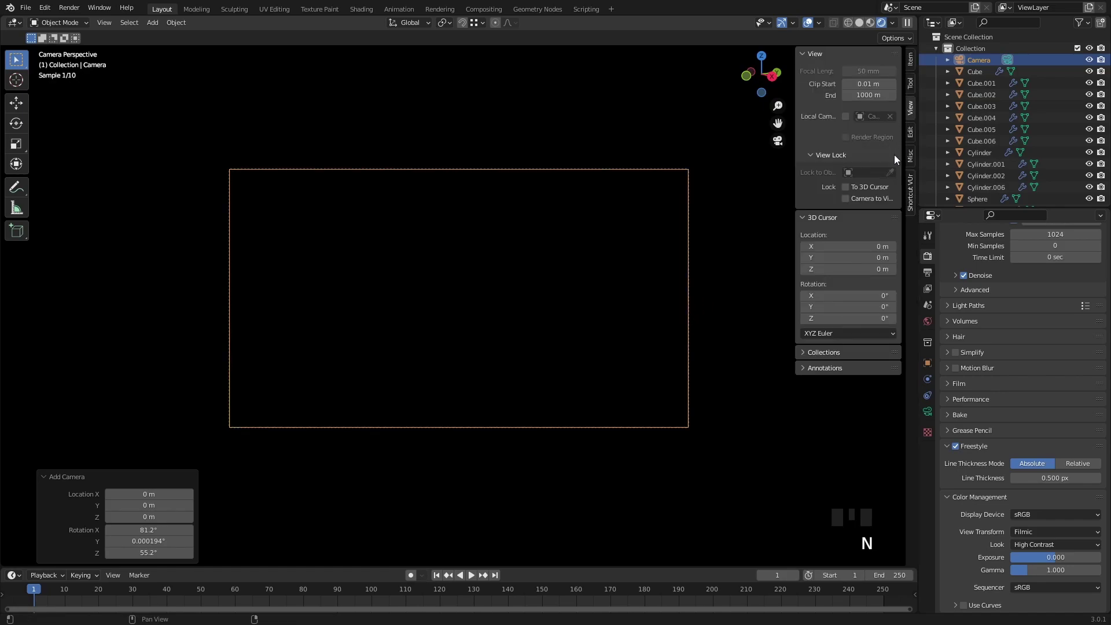
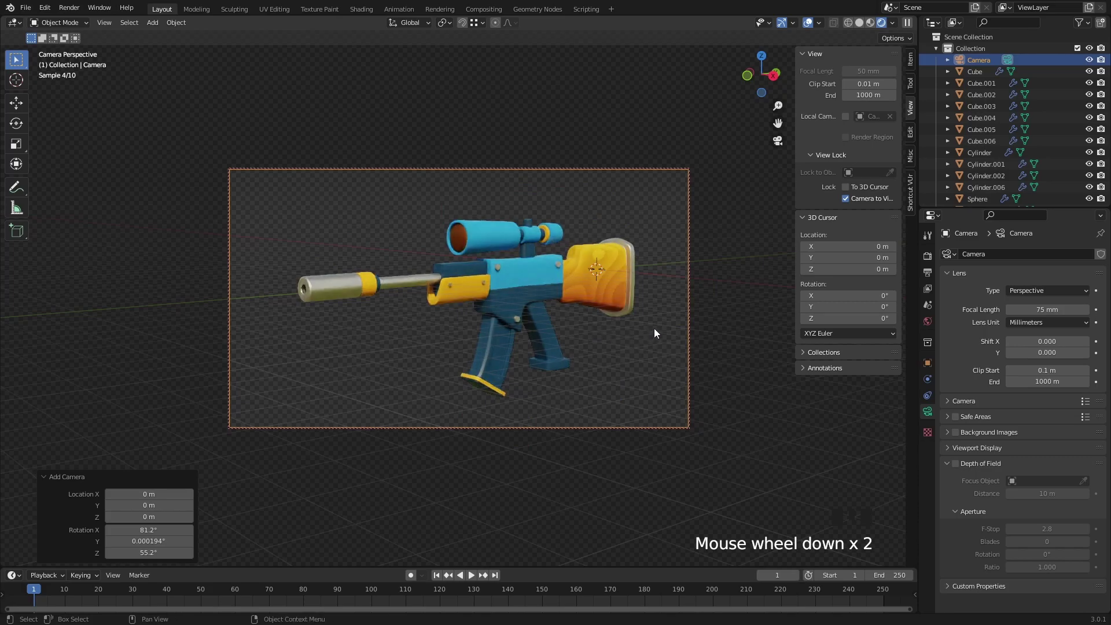
key("n")
Reframe the camera so the whole rifle fits in the shot.
left_click_drag(667, 344, 656, 319)
scroll("up", 3)
left_click_drag(653, 320, 759, 314)
key("n")
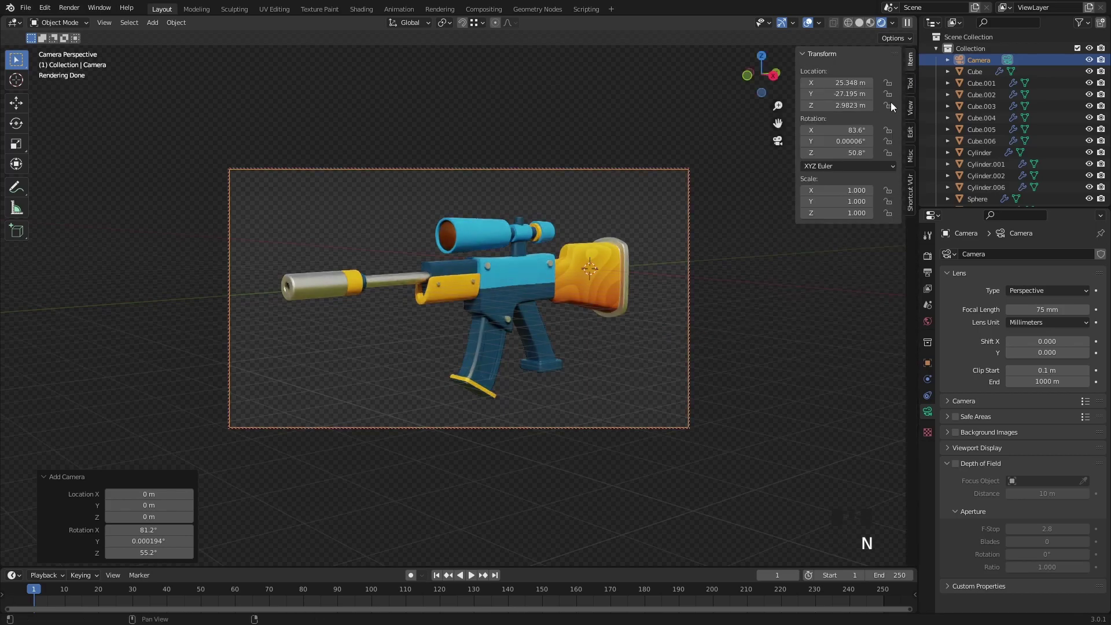
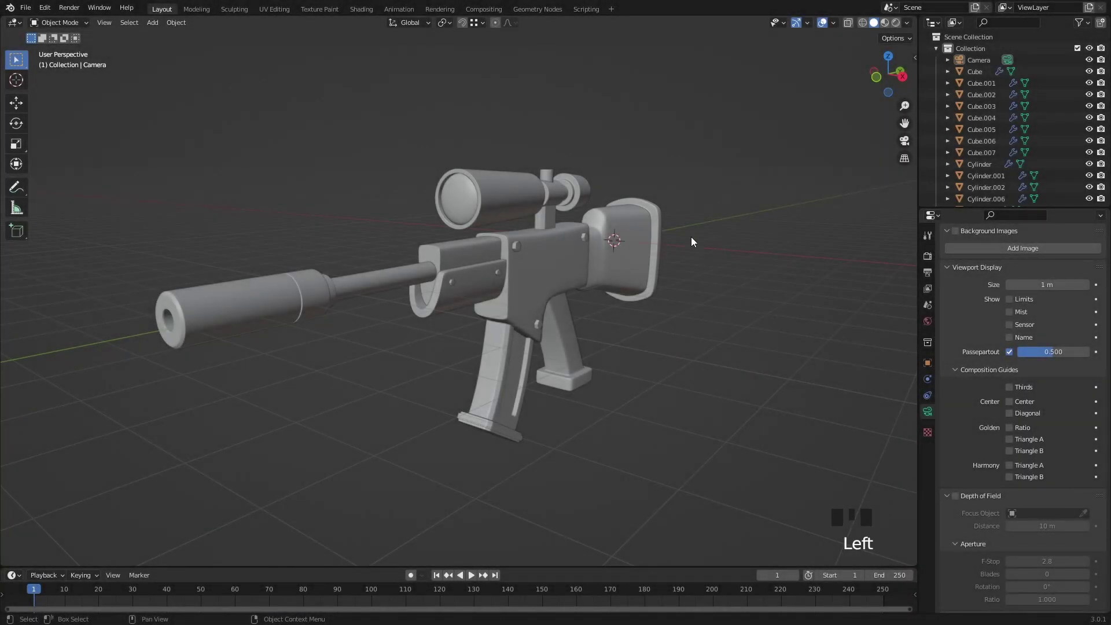
Add a plane to the scene as the sticker base.
left_click(887, 28)
left_click_drag(566, 313, 642, 326)
left_click(641, 326)
key("shift+a")
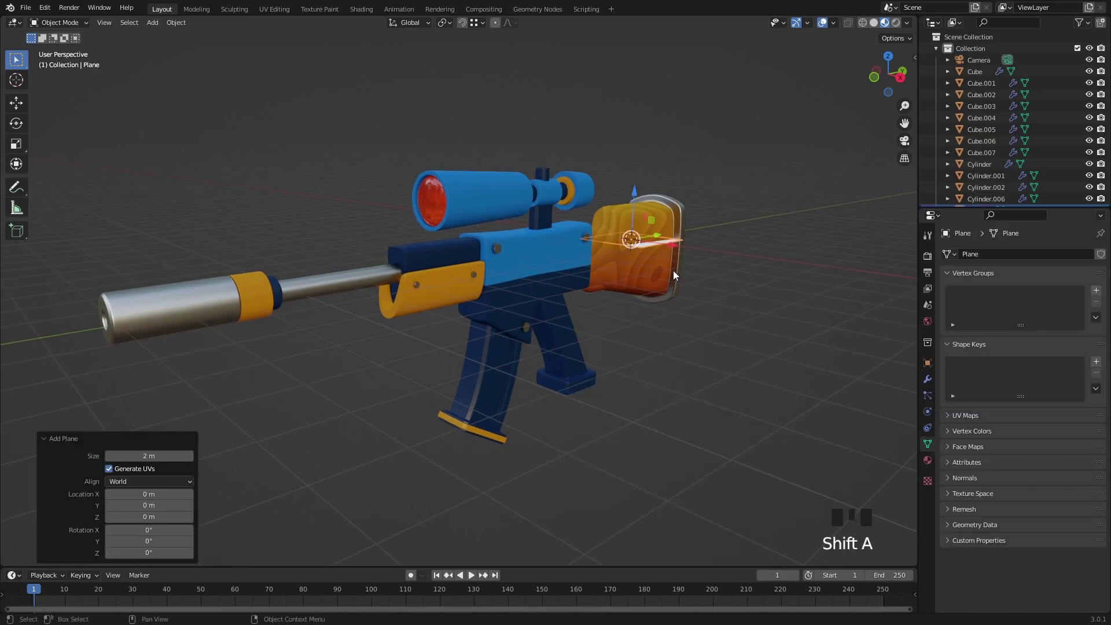
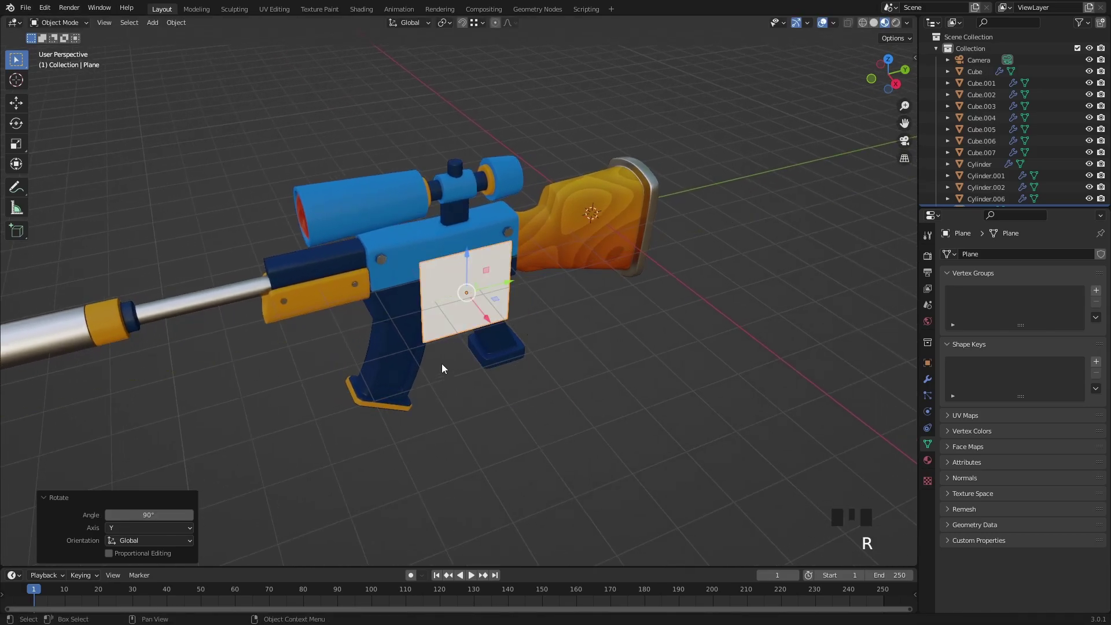
Stand the plane upright, scale it and place it against the receiver's side.
left_click_drag(429, 335, 449, 302)
scroll("up", 3)
left_click_drag(459, 298, 364, 17)
left_click_drag(365, 17, 661, 218)
left_click_drag(662, 217, 585, 212)
scroll("up", 3)
left_click_drag(584, 186, 893, 30)
left_click(893, 30)
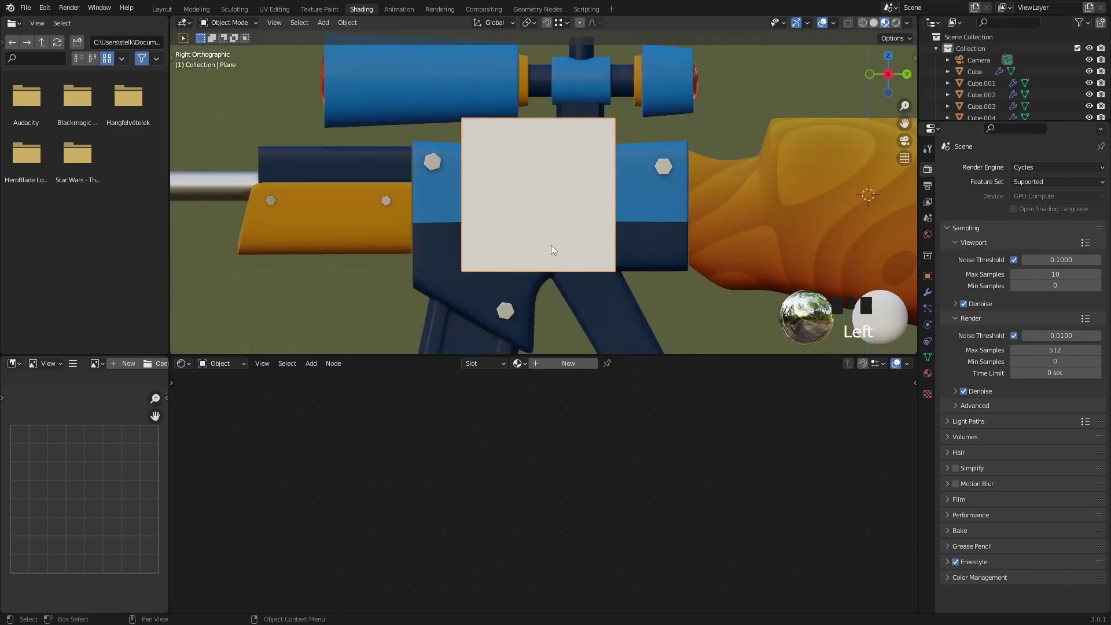
Create a new Sticker material on the plane and attach image texture nodes to its Principled BSDF.
left_click(556, 251)
left_click(485, 141)
left_click_drag(557, 371, 531, 365)
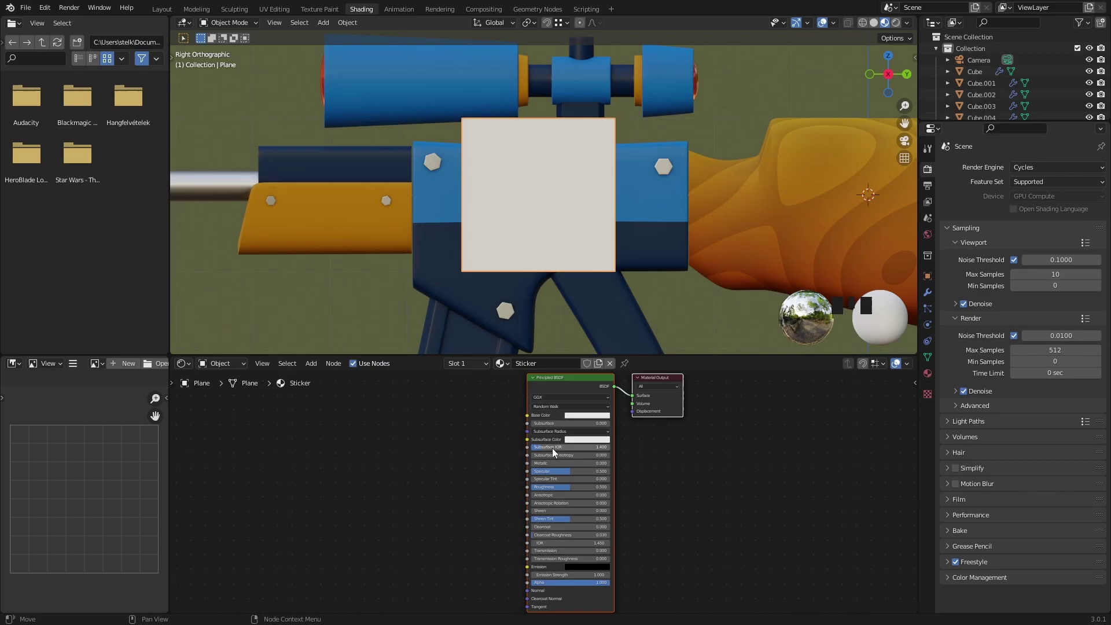
left_click(577, 440)
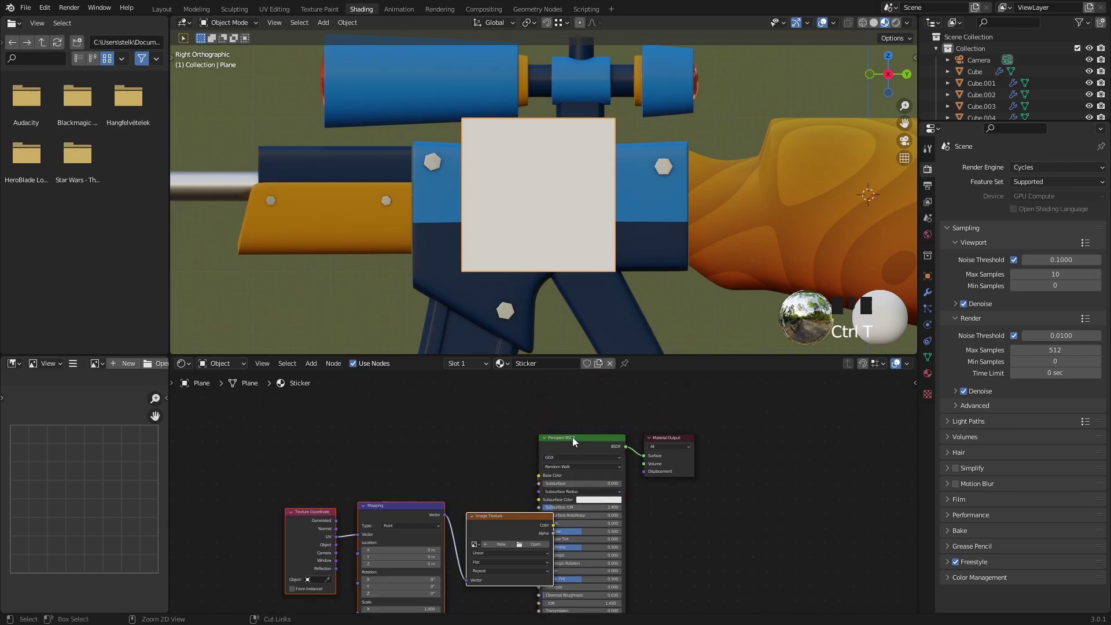
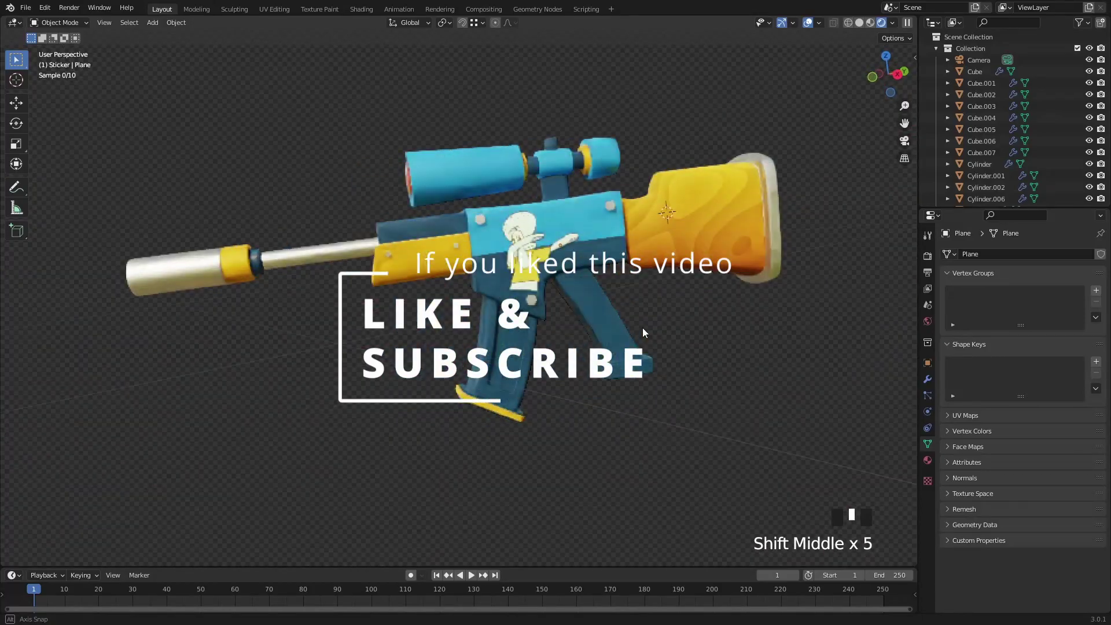
middle_click(642, 329)
scroll("up", 3)
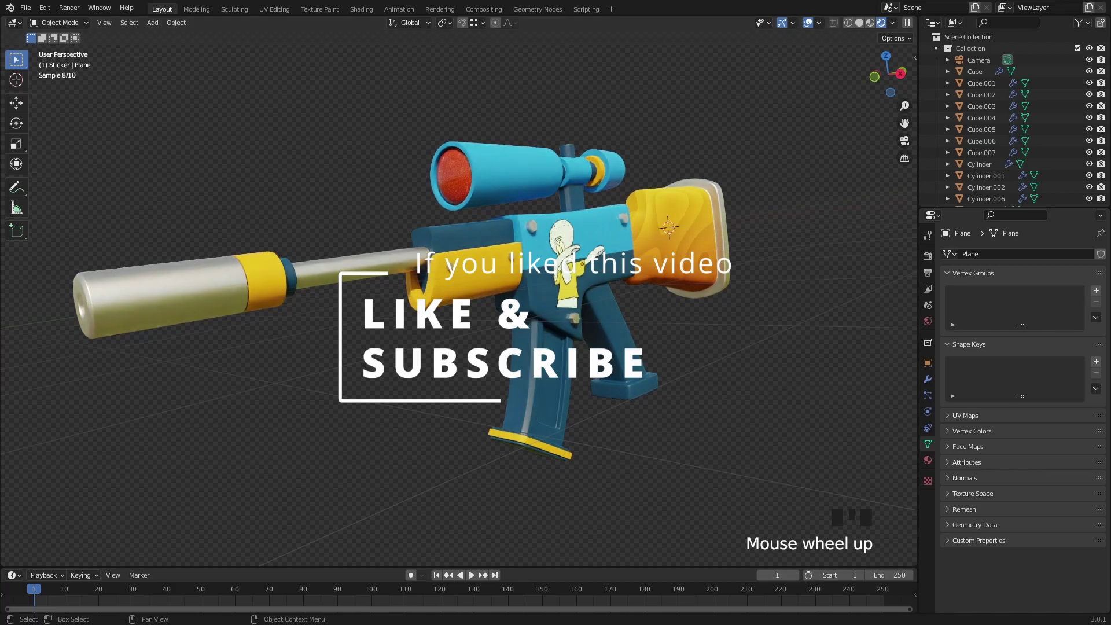